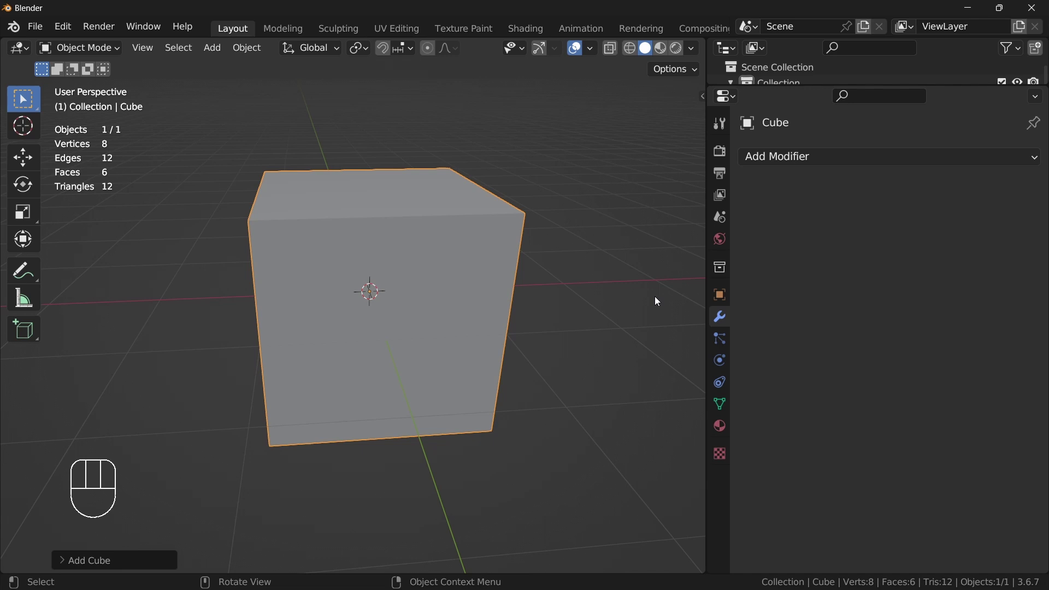
# Step: Remove the Multires modifier from the cube
pyautogui.moveTo(882, 156); pyautogui.dragTo(630, 17)
pyautogui.moveTo(808, 154); pyautogui.dragTo(694, 396)
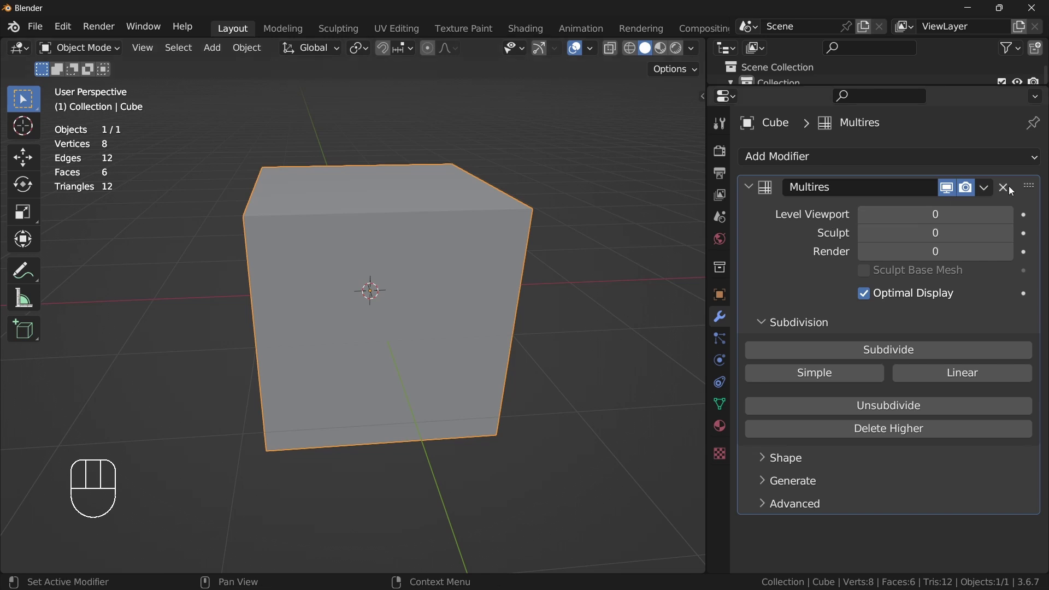
pyautogui.click(1012, 187)
pyautogui.middleClick(522, 286)
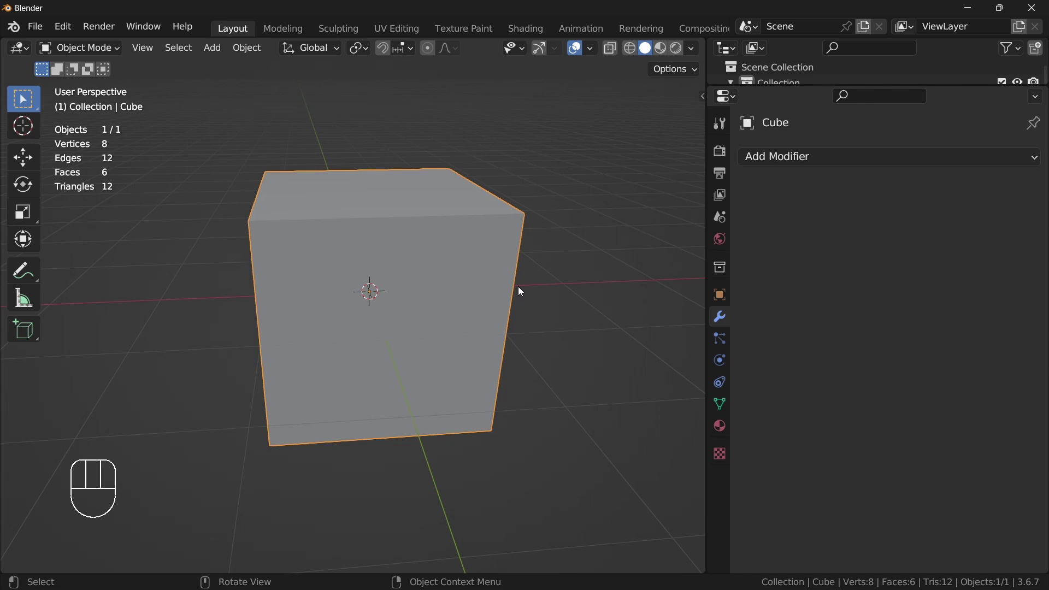
# Step: Add a Subdivision Surface modifier to the cube and toggle its viewport display off and back on
pyautogui.moveTo(823, 153); pyautogui.dragTo(562, 132)
pyautogui.moveTo(802, 154); pyautogui.dragTo(704, 500)
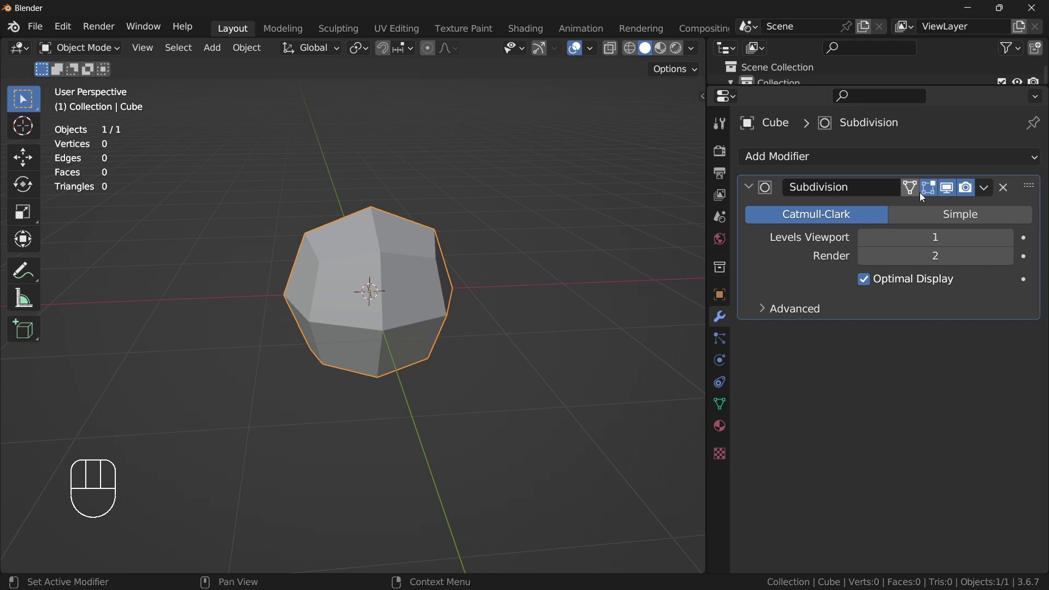
pyautogui.click(951, 189)
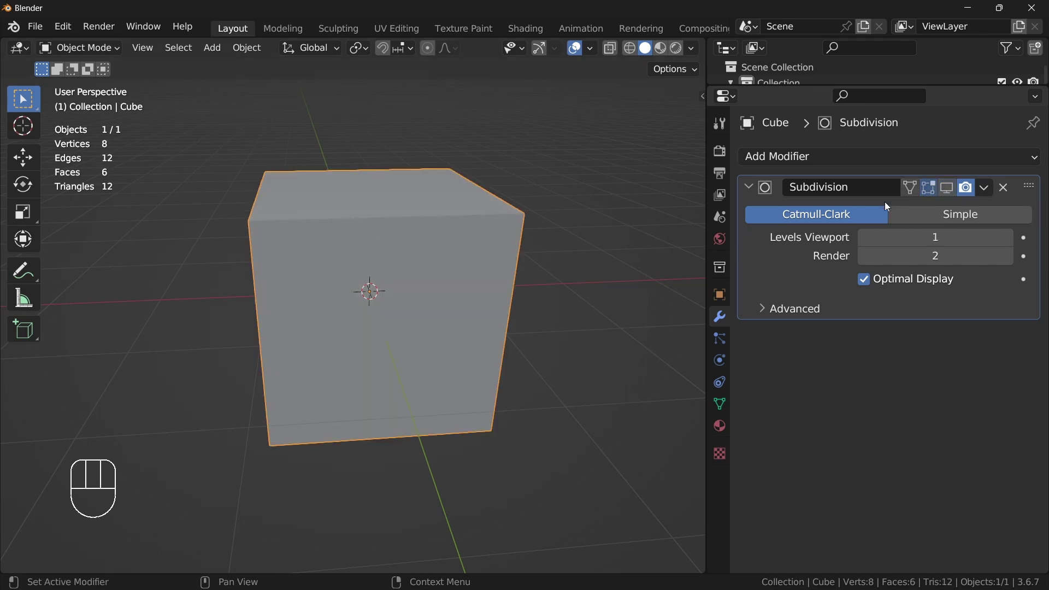
pyautogui.click(949, 195)
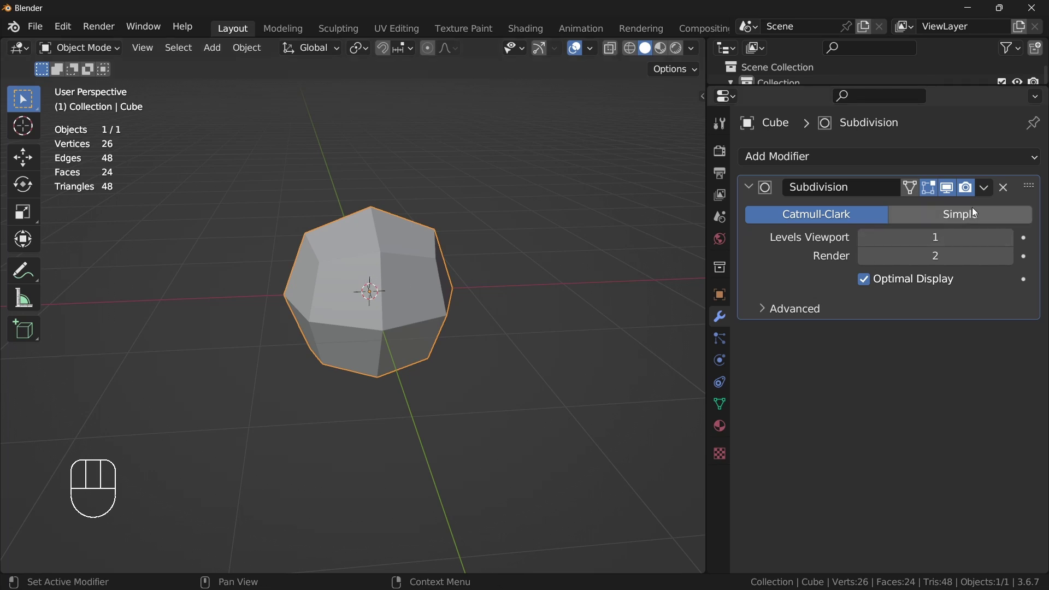
pyautogui.moveTo(1009, 190); pyautogui.dragTo(336, 212)
# Step: Delete the cube and add a UV sphere carrying a Subdivision Surface modifier
pyautogui.press('shift+a')
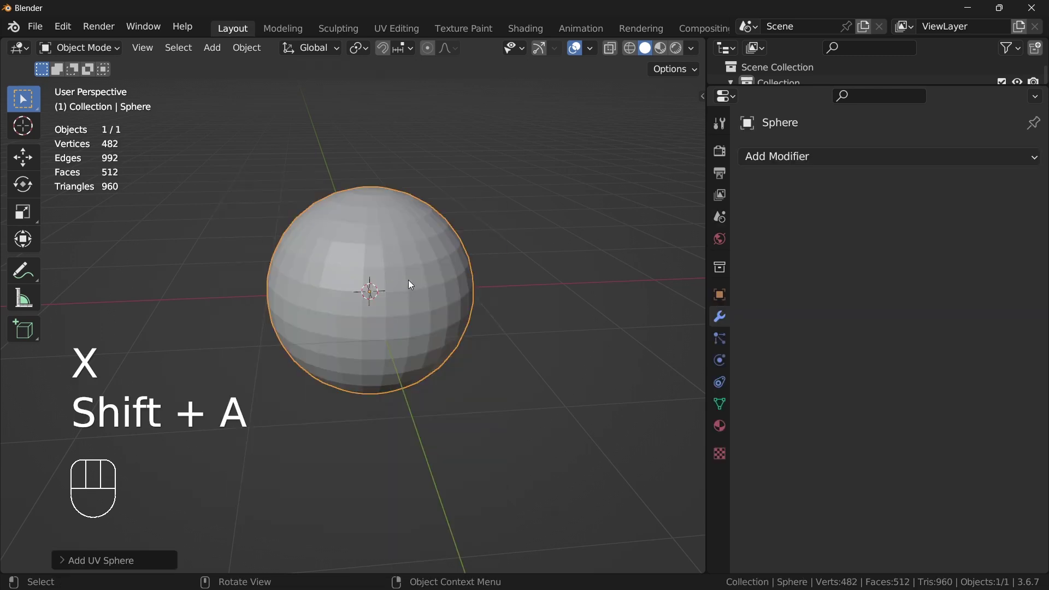
pyautogui.middleClick(433, 277)
pyautogui.middleClick(469, 261)
pyautogui.moveTo(821, 160); pyautogui.dragTo(666, 489)
pyautogui.middleClick(462, 368)
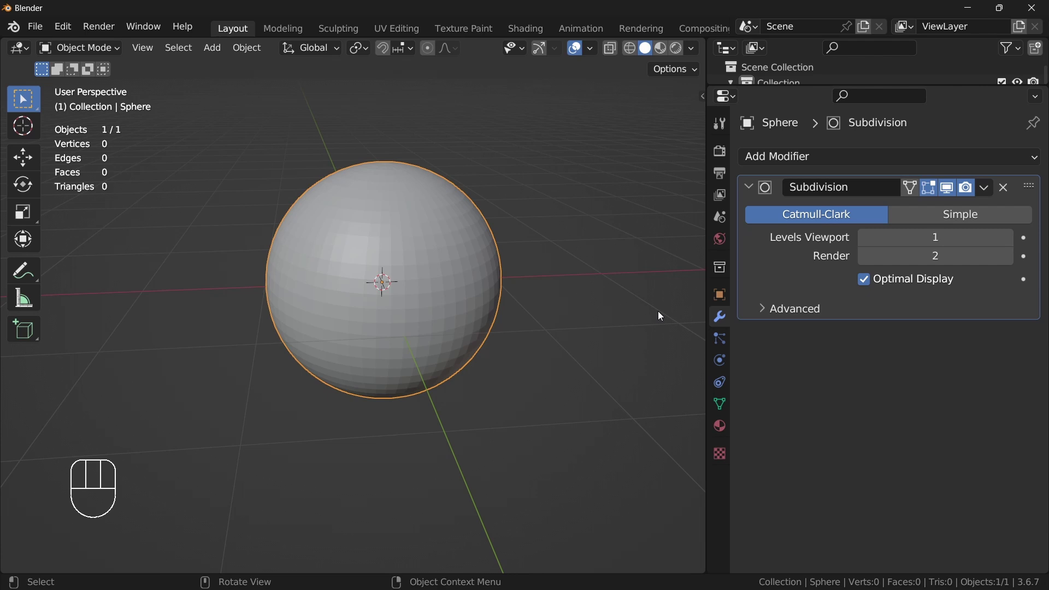
# Step: Set the sphere's viewport subdivision to level 2 and apply it, giving 7,938 vertices
pyautogui.click(1014, 241)
pyautogui.middleClick(449, 270)
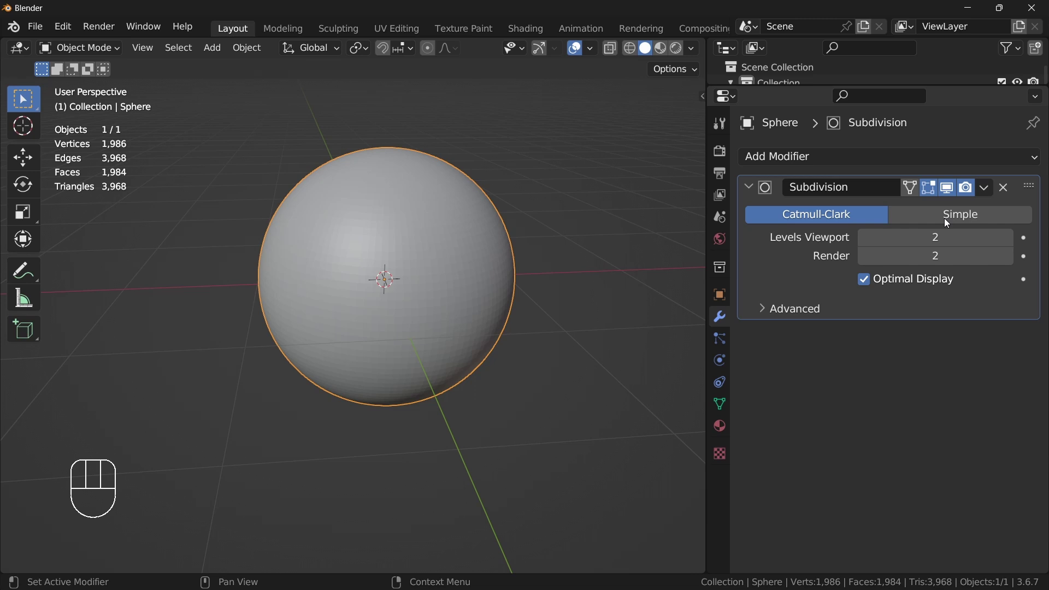
pyautogui.moveTo(963, 207); pyautogui.dragTo(701, 247)
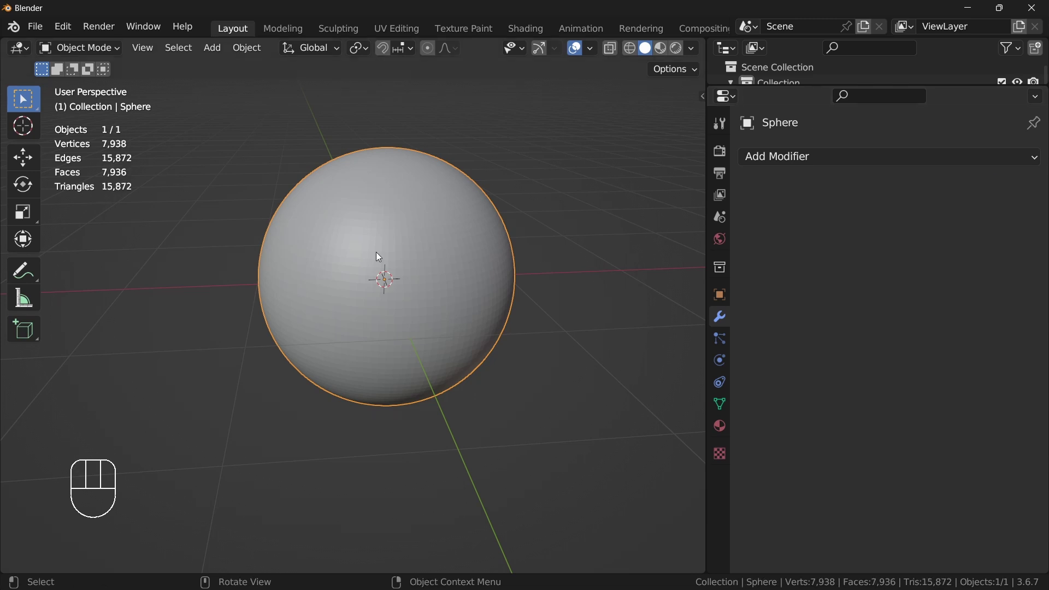
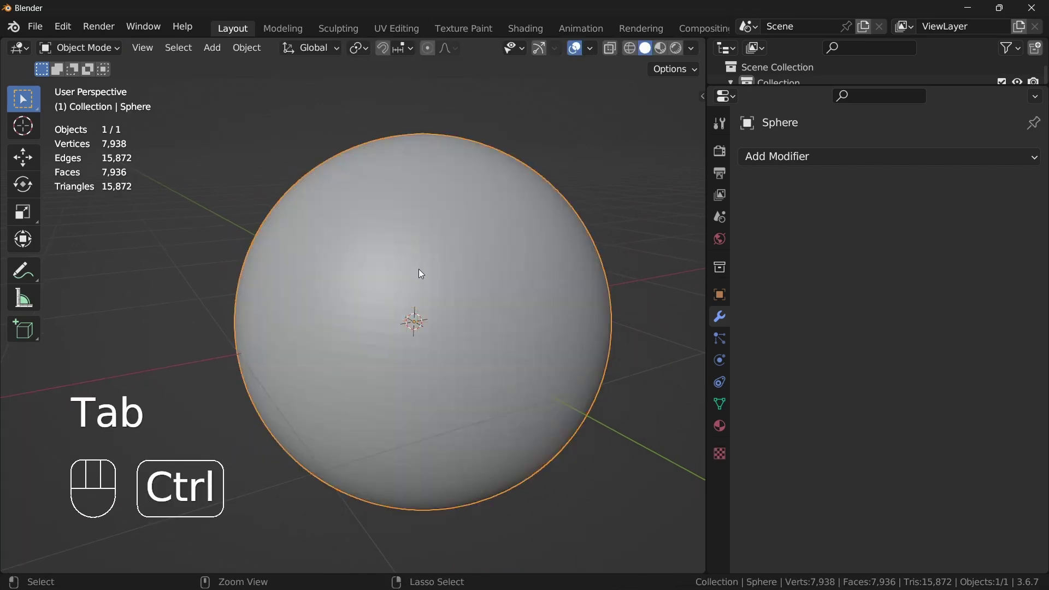
# Step: Add a level-4 Subdivision modifier to the sphere and apply it, reaching 126,978 vertices
pyautogui.press('ctrl+z')
pyautogui.press('ctrl+z')
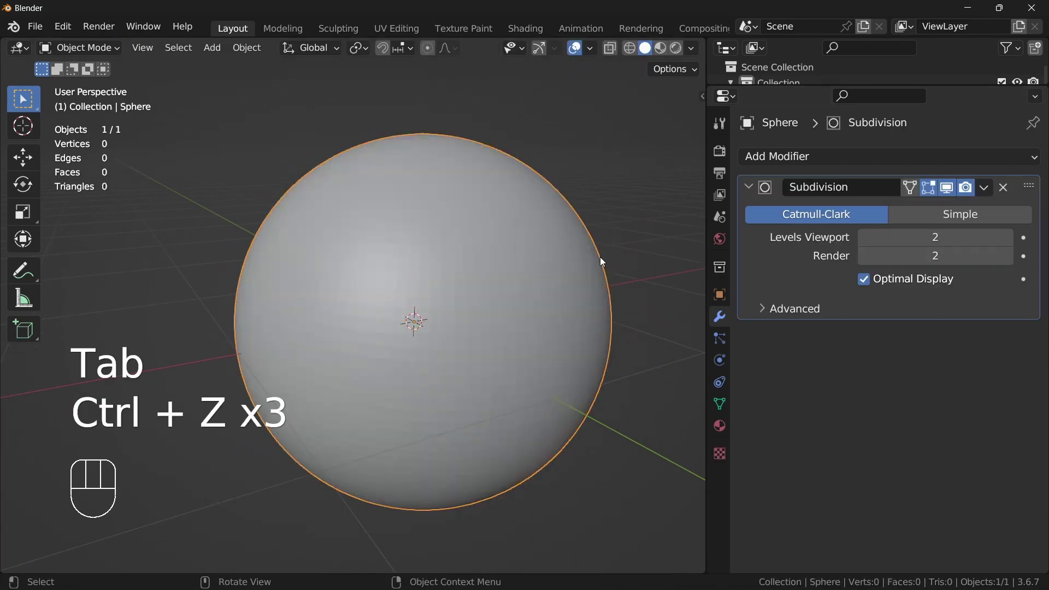
pyautogui.middleClick(488, 288)
pyautogui.middleClick(493, 258)
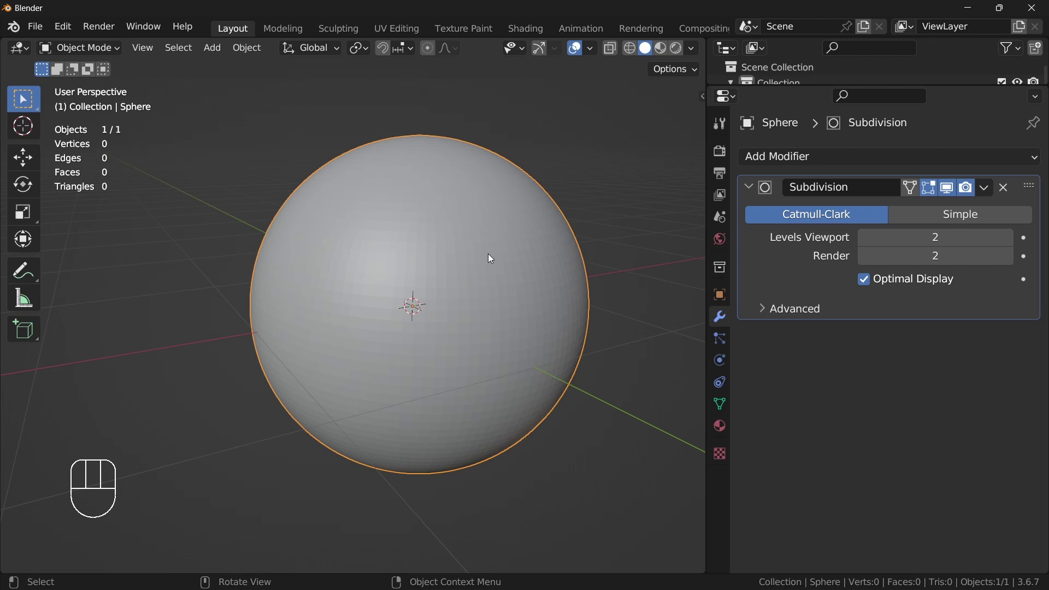
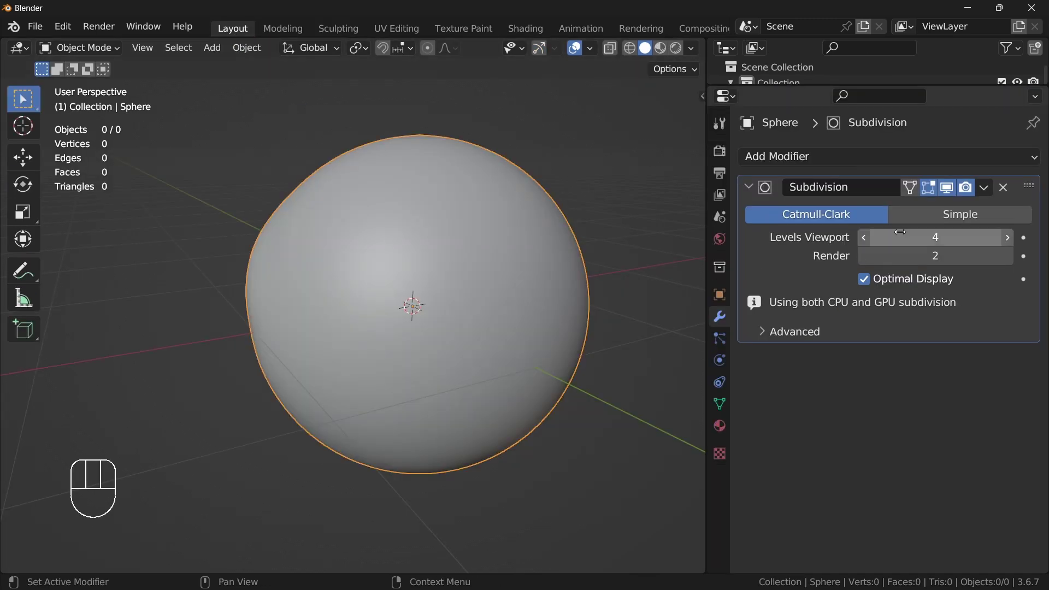
pyautogui.click(982, 193)
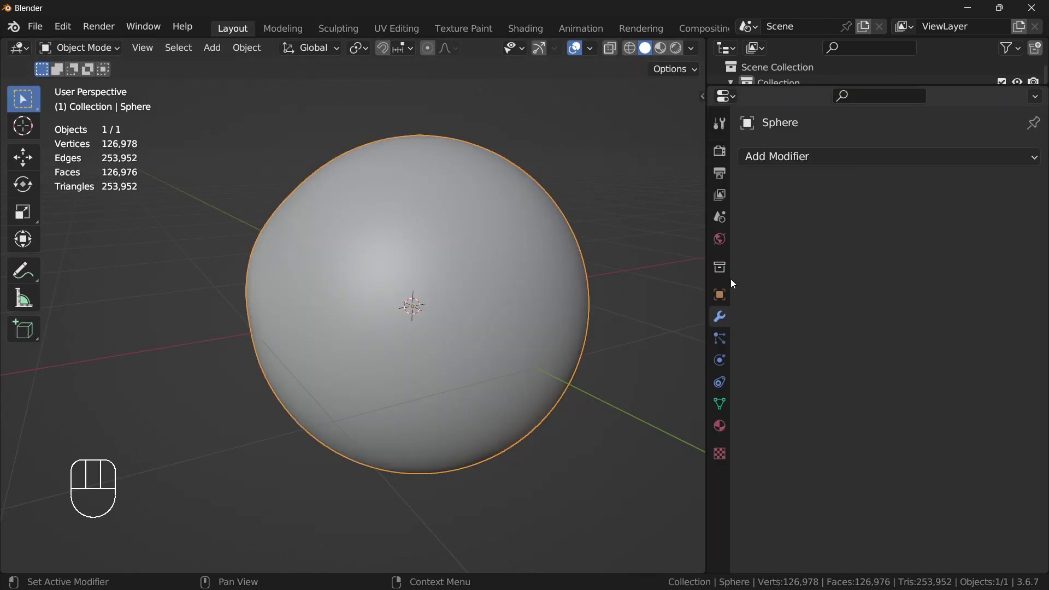
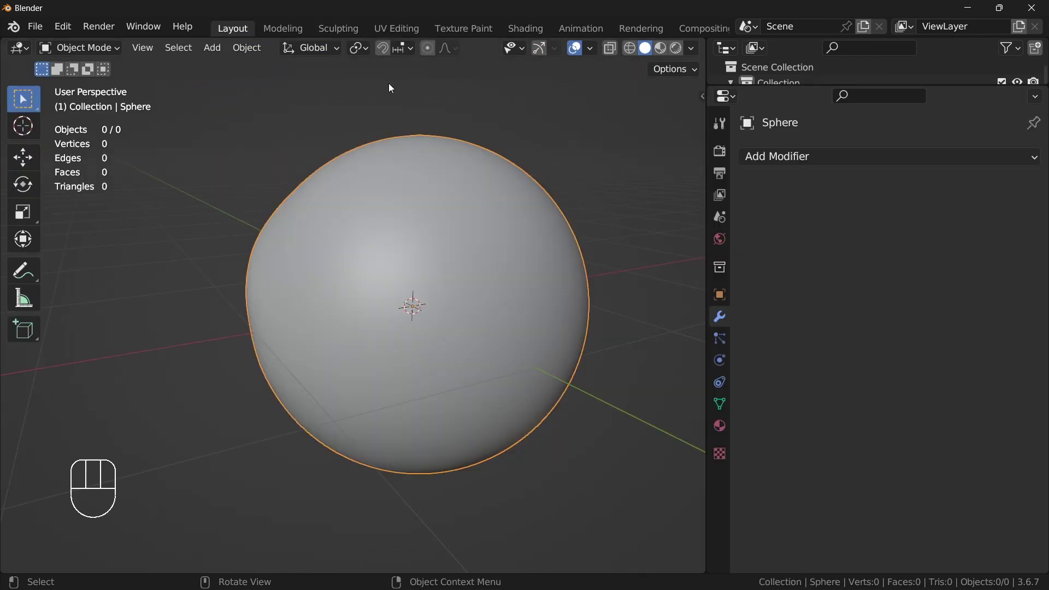
# Step: Undo back to the unapplied level-4 Subdivision modifier and turn off its viewport display, showing the 482-vertex base mesh
pyautogui.moveTo(473, 270); pyautogui.dragTo(535, 282)
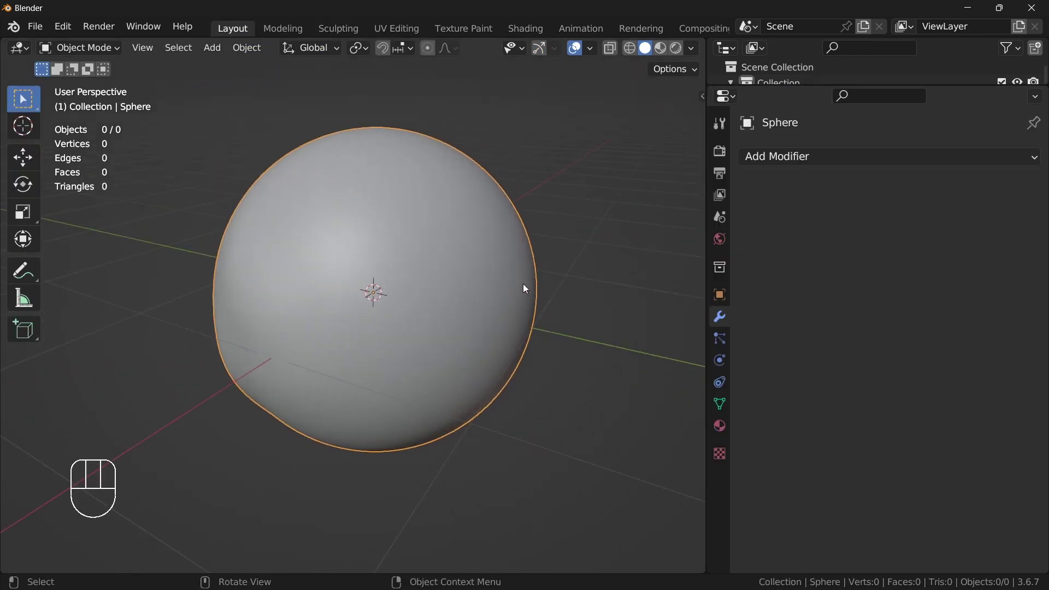
pyautogui.click(428, 252)
pyautogui.middleClick(420, 269)
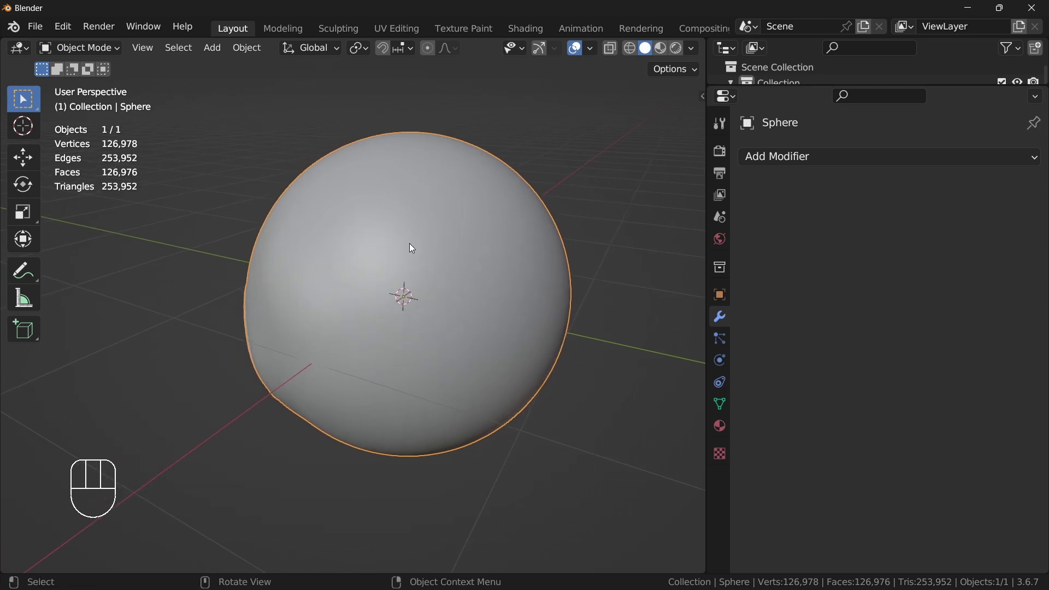
pyautogui.press('ctrl+z')
pyautogui.press('ctrl+z')
pyautogui.press('ctrl+z')
pyautogui.press('ctrl+z')
pyautogui.press('ctrl+z')
pyautogui.click(475, 211)
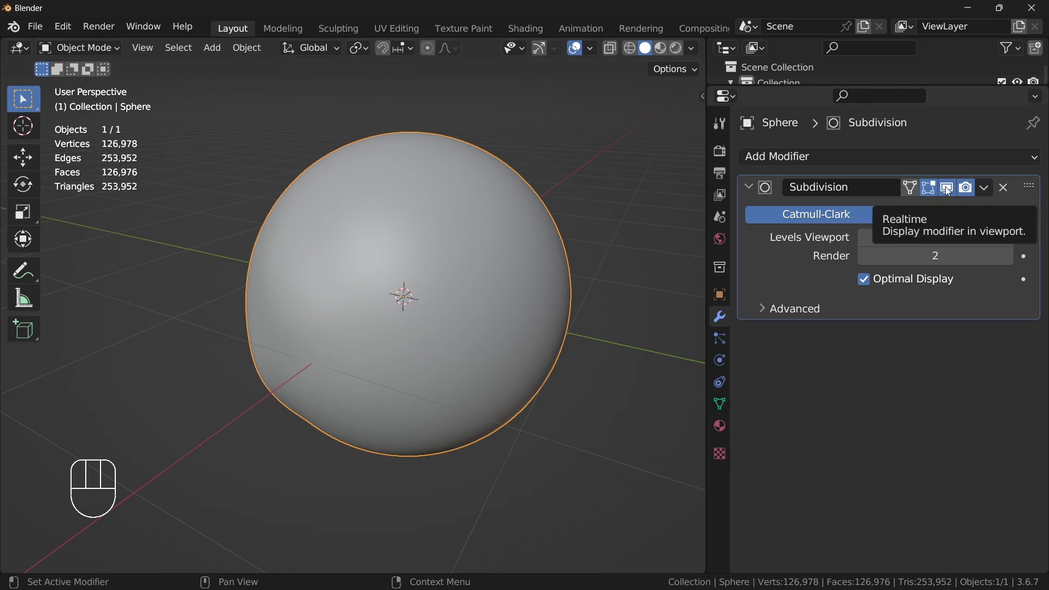
pyautogui.click(948, 189)
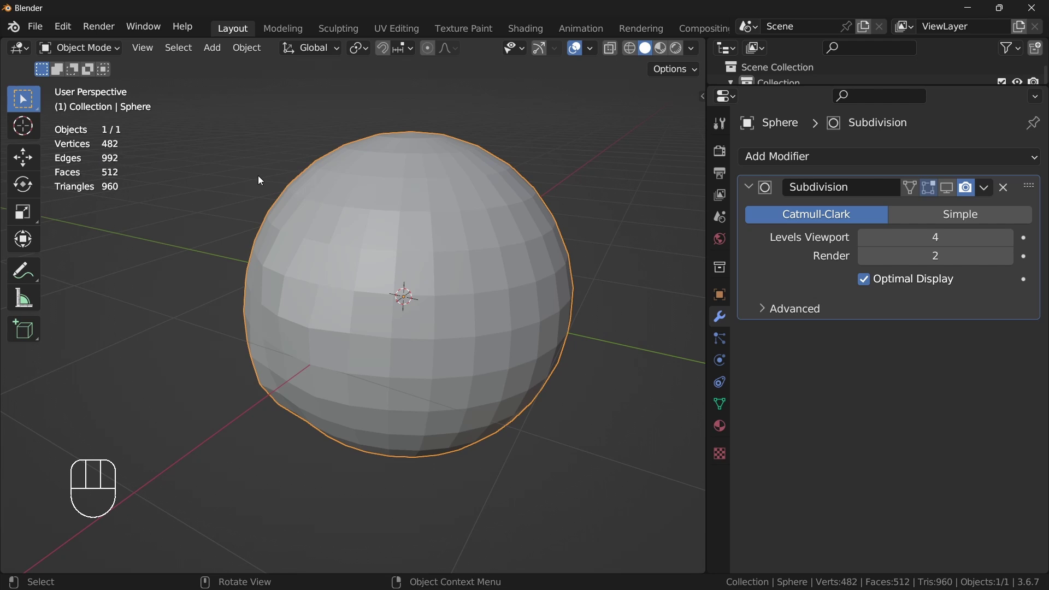
# Step: Visit Edit Mode, return to Object Mode and apply the subdivision so the sphere has 126,978 vertices and no modifiers
pyautogui.press('Tab')
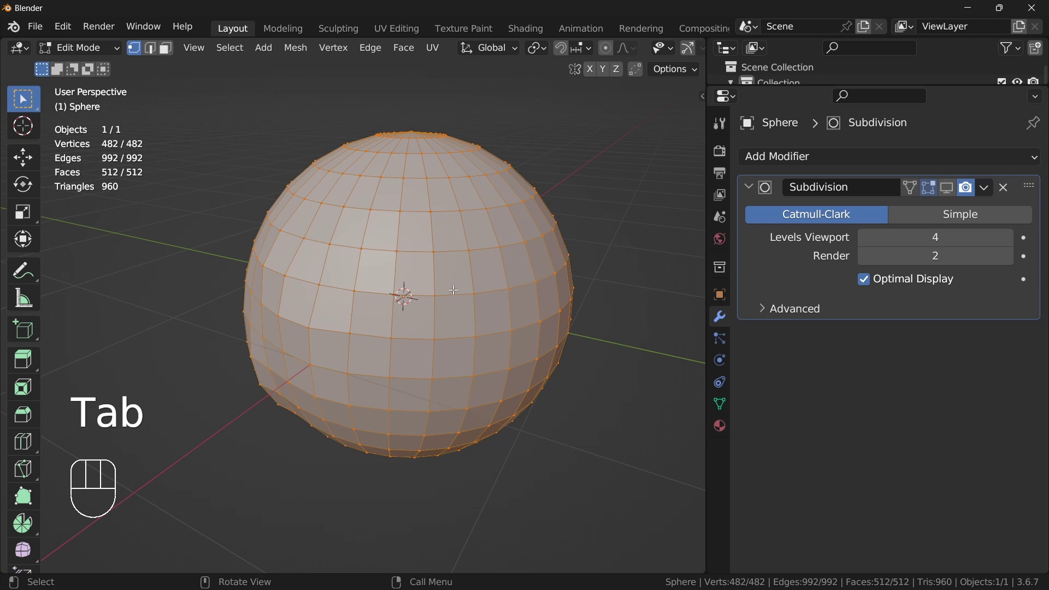
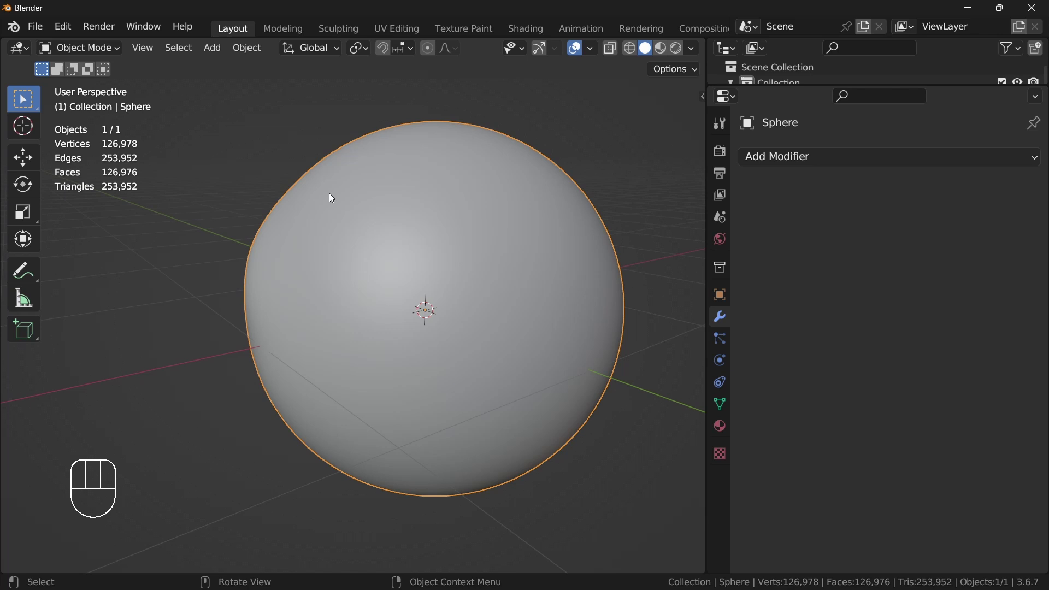
pyautogui.moveTo(786, 154); pyautogui.dragTo(577, 451)
pyautogui.moveTo(777, 156); pyautogui.dragTo(231, 311)
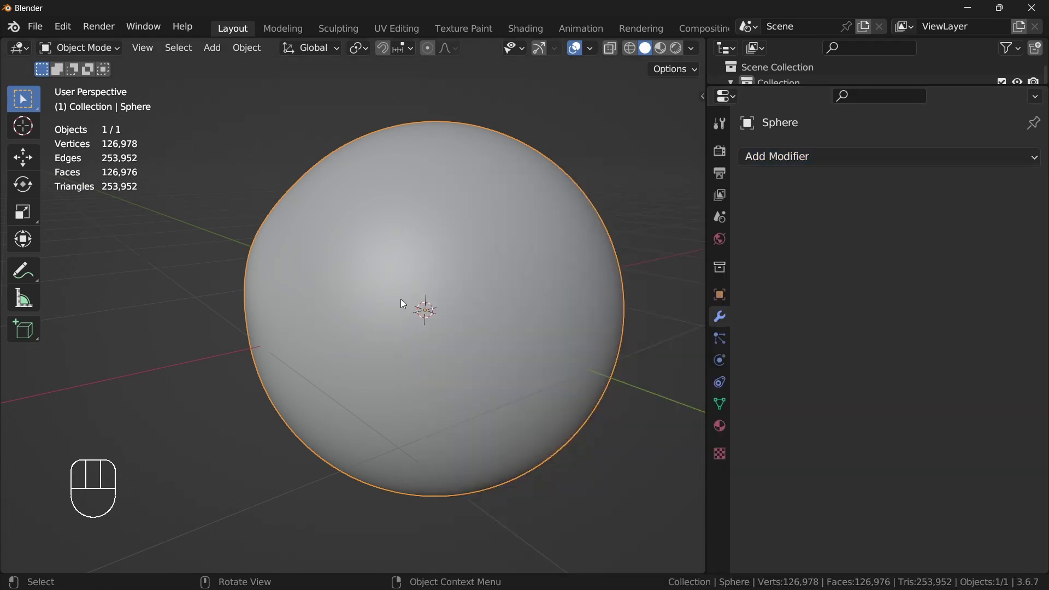
pyautogui.moveTo(772, 160); pyautogui.dragTo(142, 338)
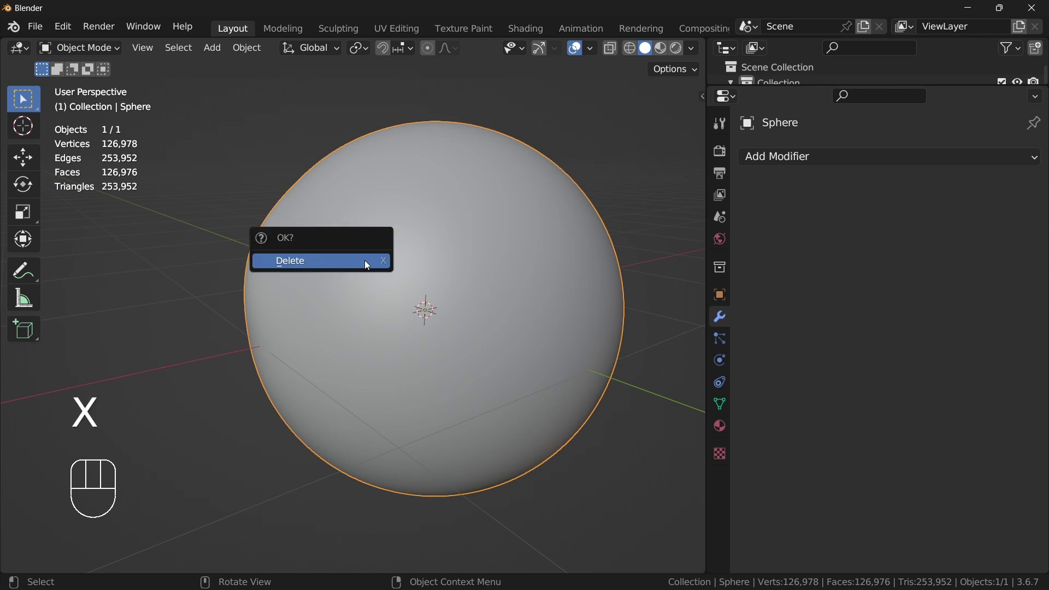
# Step: Add a fresh UV sphere and give it a Multiresolution modifier
pyautogui.press('shift+a')
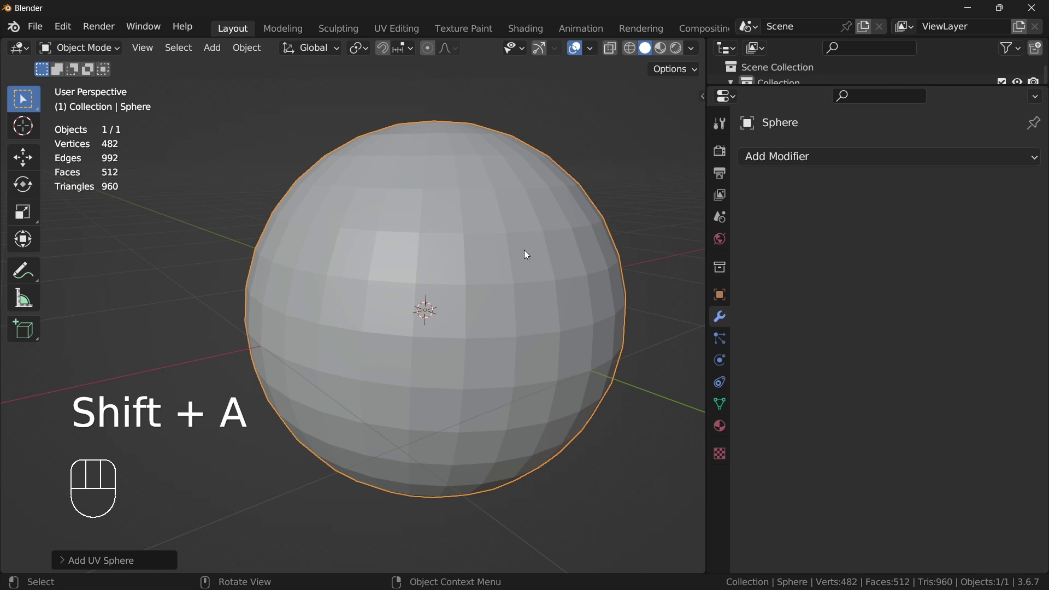
pyautogui.middleClick(352, 297)
pyautogui.middleClick(399, 253)
pyautogui.moveTo(794, 160); pyautogui.dragTo(663, 391)
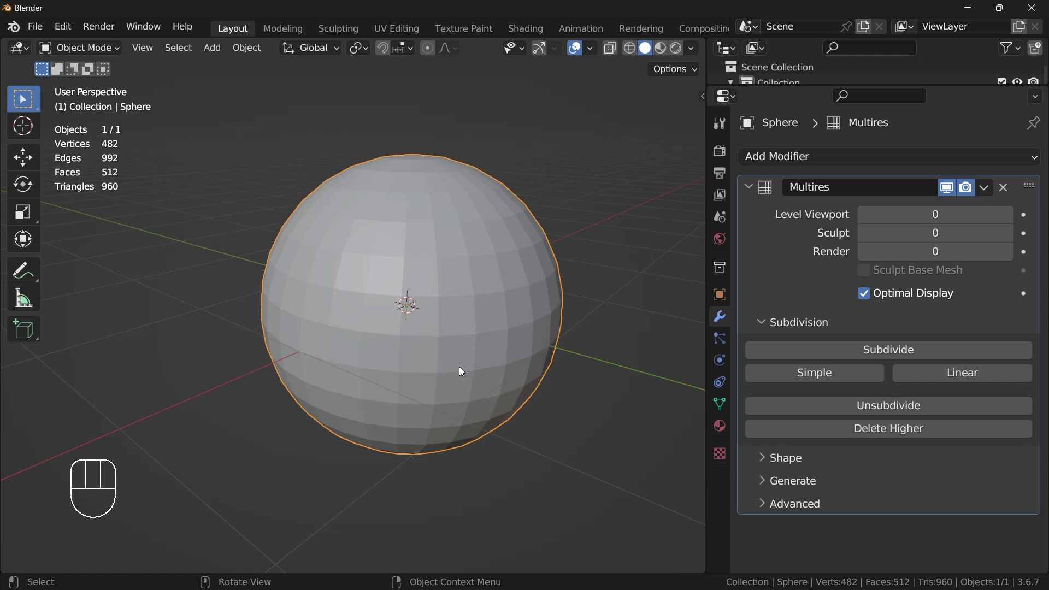
pyautogui.middleClick(483, 355)
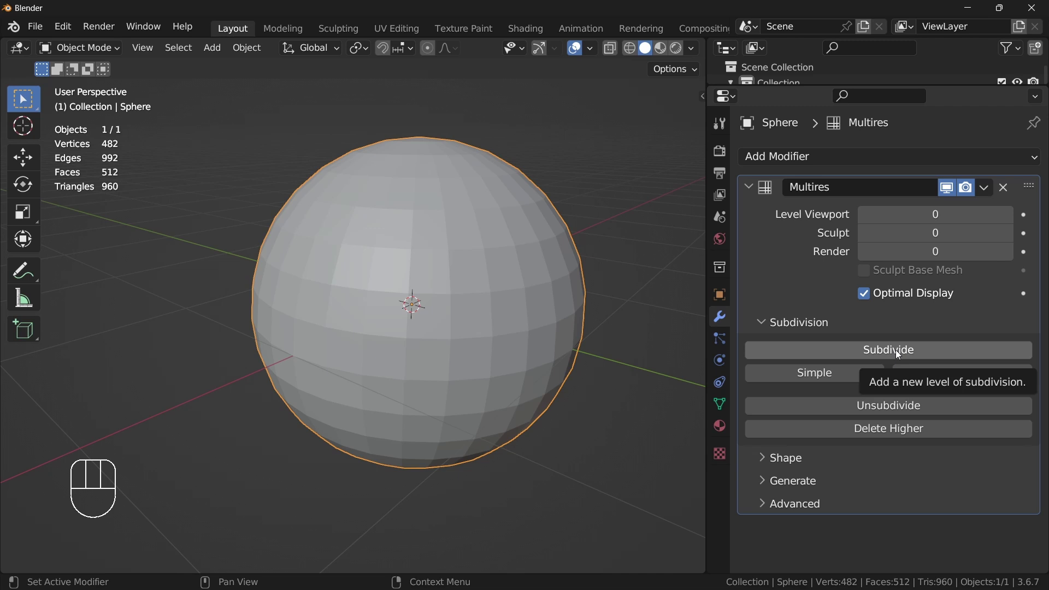
# Step: Subdivide the Multires modifier up to level 4, smoothing the sphere to 126,978 vertices
pyautogui.moveTo(900, 351); pyautogui.dragTo(350, 34)
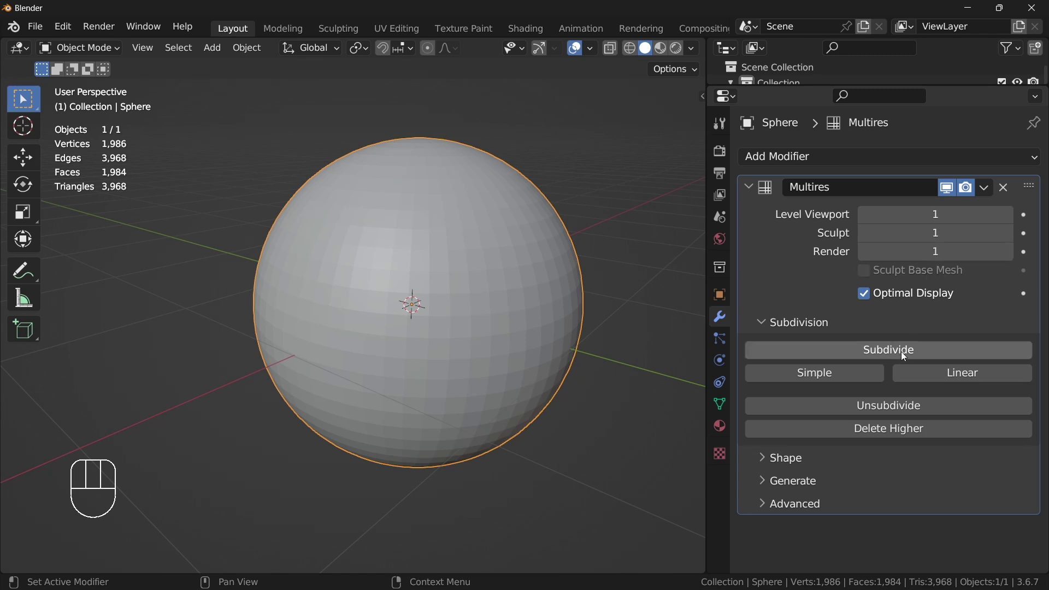
pyautogui.click(906, 353)
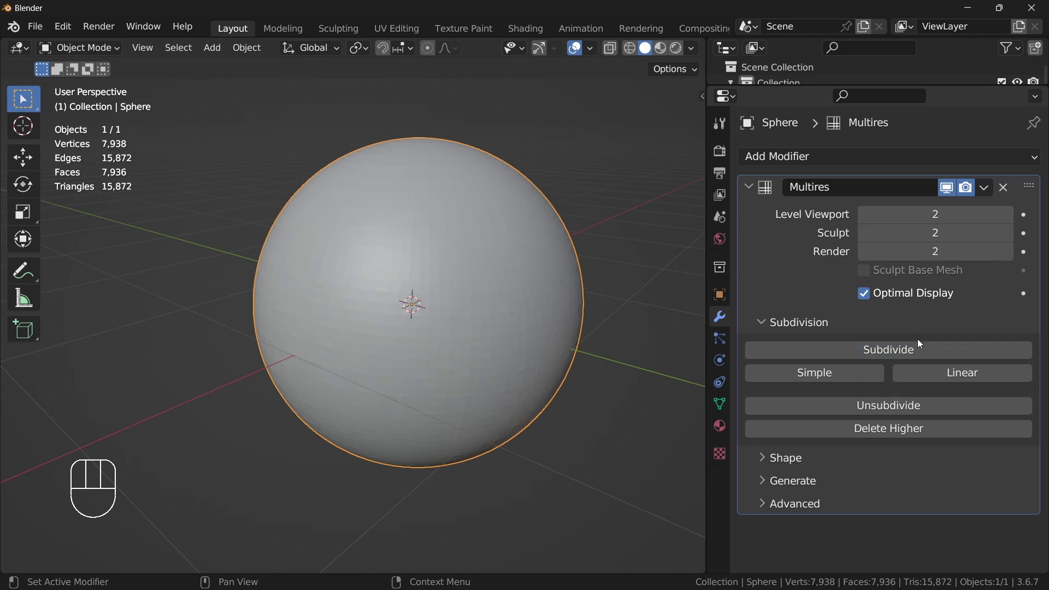
pyautogui.click(911, 347)
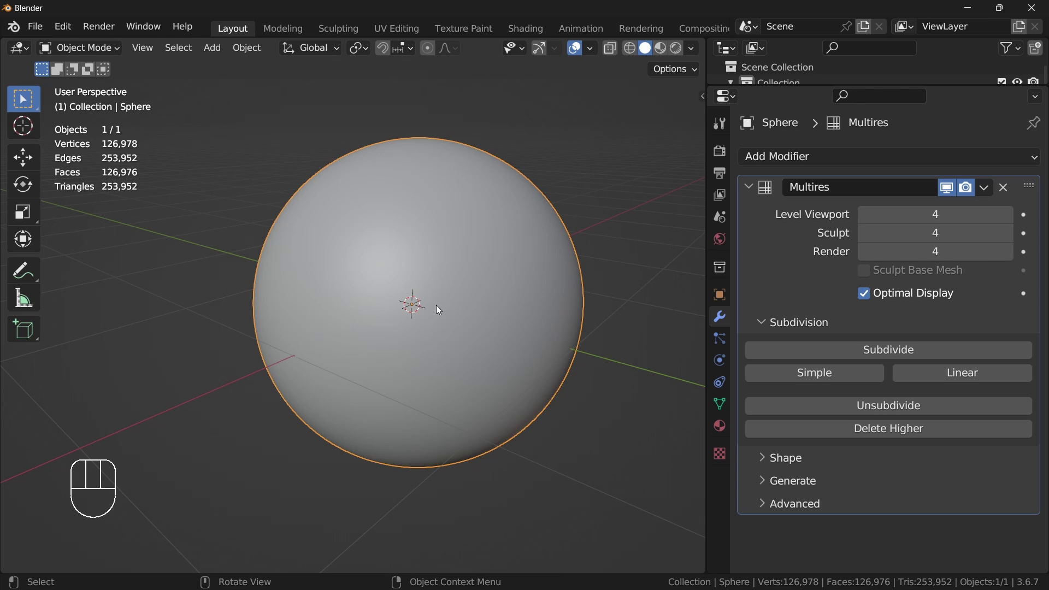
pyautogui.middleClick(442, 307)
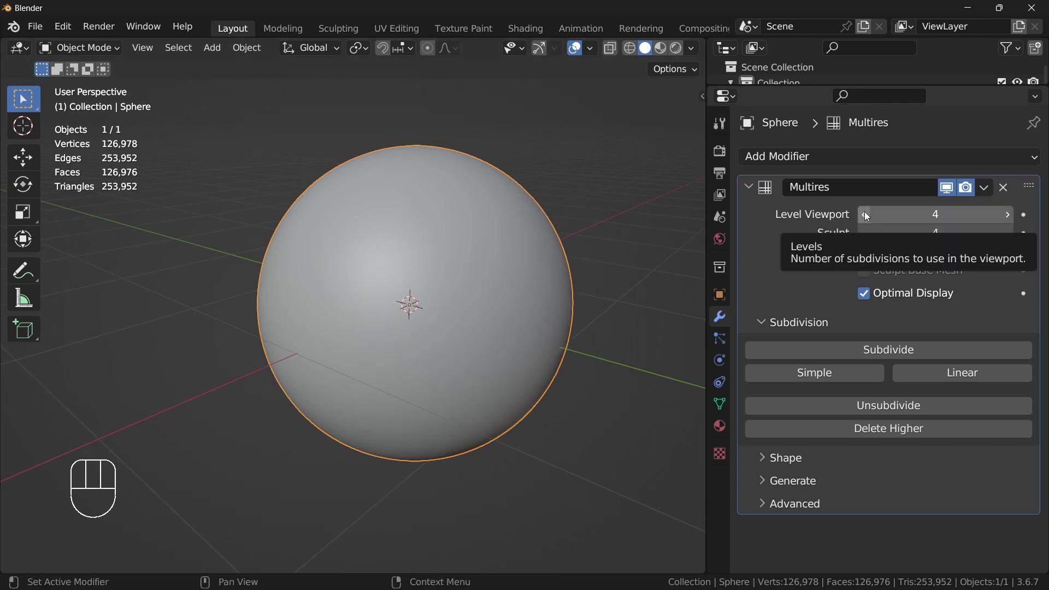
pyautogui.moveTo(867, 214); pyautogui.dragTo(1015, 219)
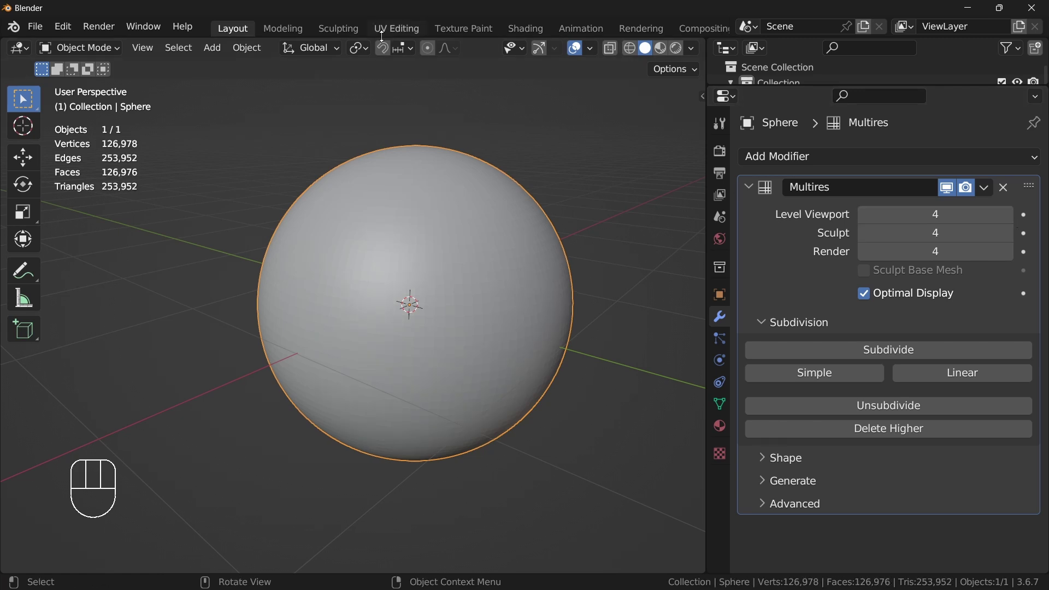
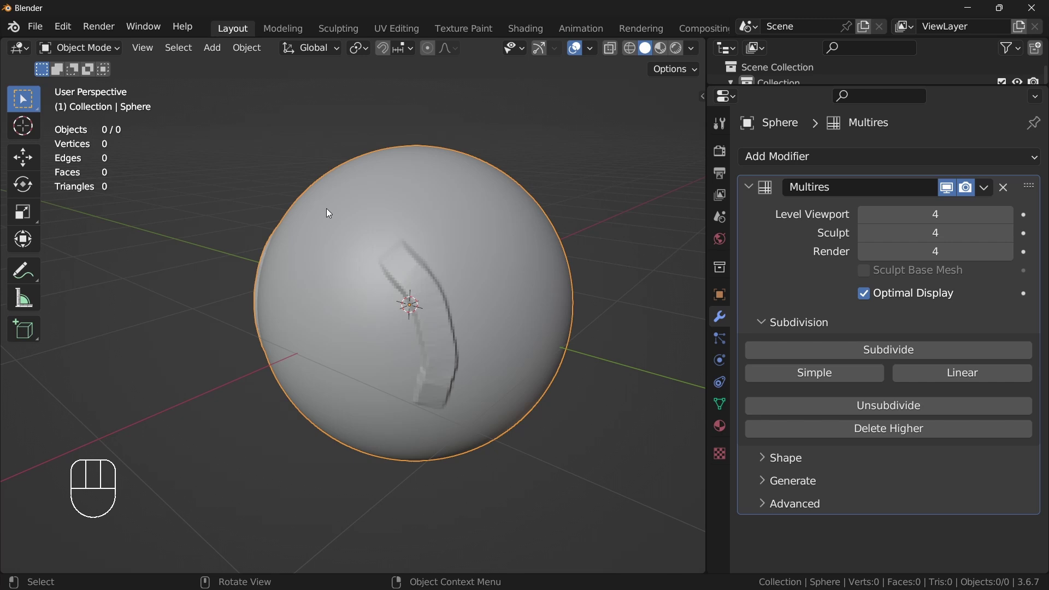
# Step: Inspect the smooth level-4 sphere from several sides and start editing its Level Viewport field
pyautogui.middleClick(413, 286)
pyautogui.middleClick(403, 291)
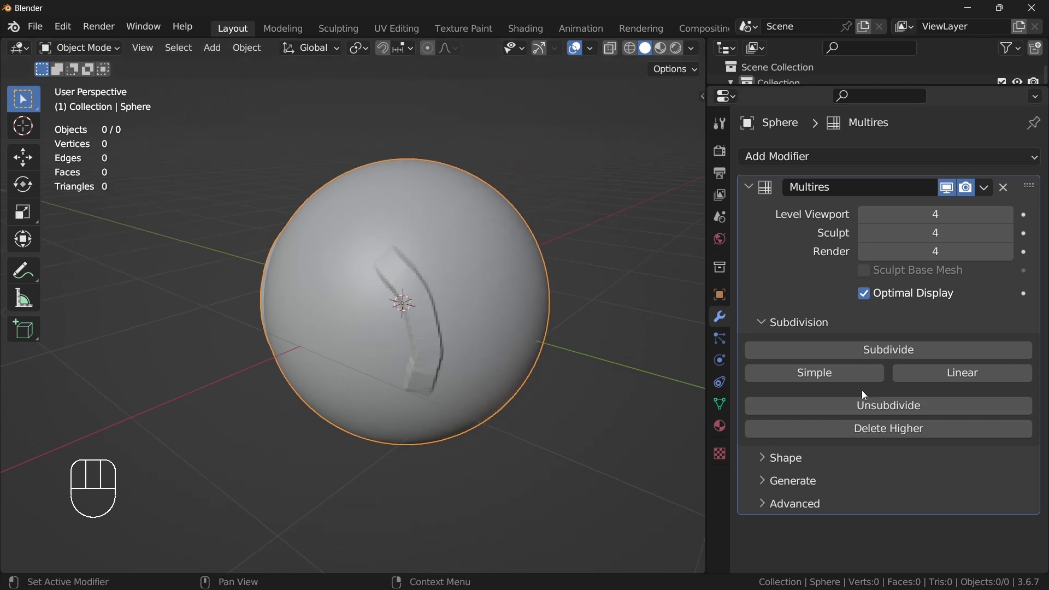
pyautogui.moveTo(356, 272); pyautogui.dragTo(506, 277)
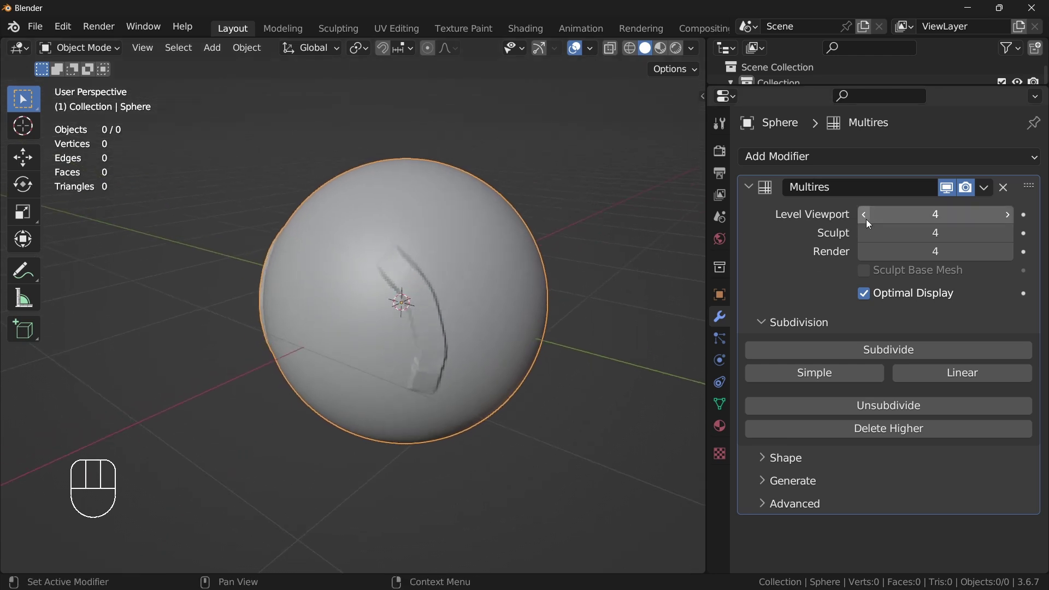
pyautogui.moveTo(867, 219); pyautogui.dragTo(490, 376)
pyautogui.moveTo(489, 376); pyautogui.dragTo(507, 372)
pyautogui.doubleClick(1014, 224)
pyautogui.moveTo(465, 298); pyautogui.dragTo(485, 288)
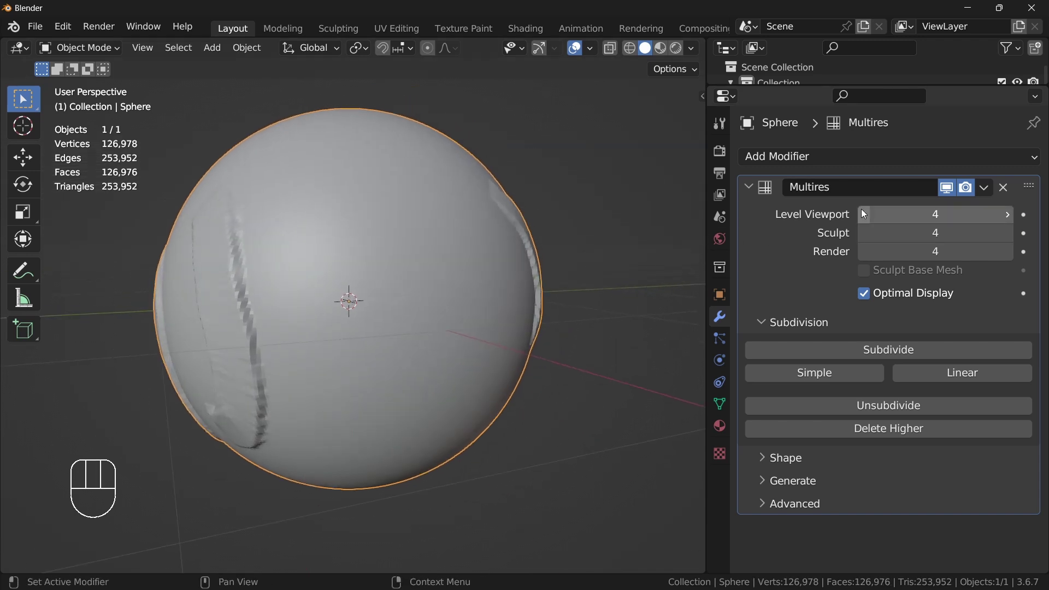
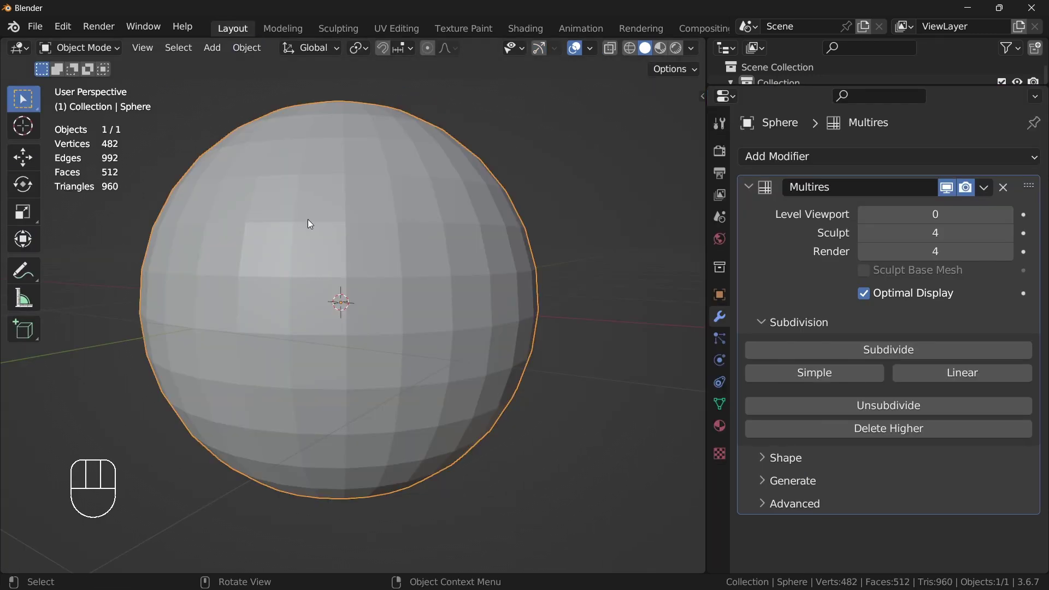
# Step: Orbit and zoom out to inspect the coarse level-0 sphere from all sides
pyautogui.middleClick(321, 224)
pyautogui.moveTo(402, 288); pyautogui.dragTo(352, 264)
pyautogui.moveTo(376, 269); pyautogui.dragTo(462, 269)
pyautogui.moveTo(434, 304); pyautogui.dragTo(310, 353)
pyautogui.moveTo(433, 329); pyautogui.dragTo(431, 291)
pyautogui.middleClick(428, 324)
pyautogui.moveTo(460, 340); pyautogui.dragTo(458, 360)
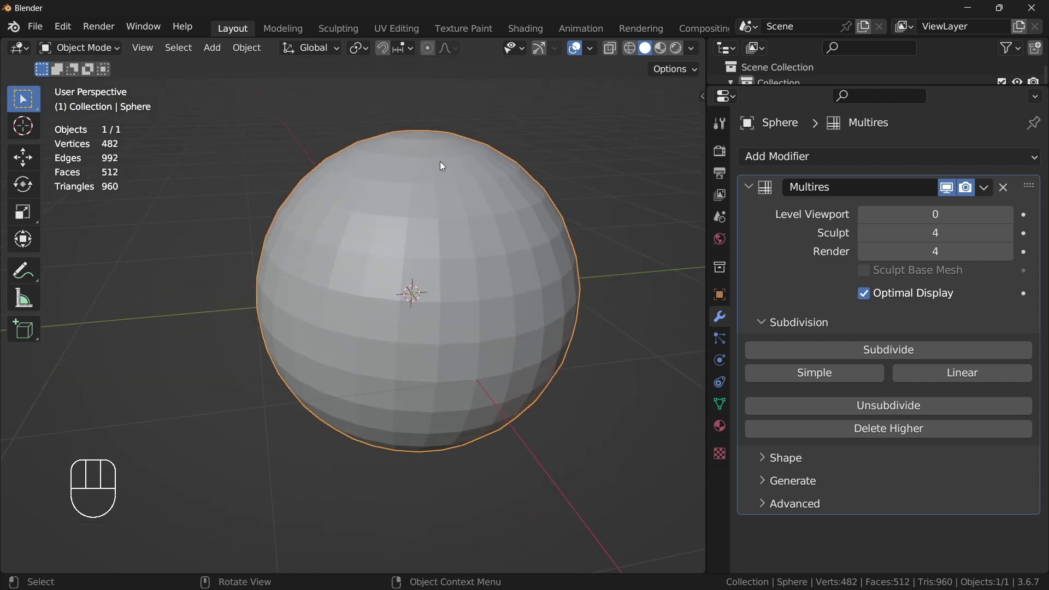
pyautogui.moveTo(444, 185); pyautogui.dragTo(445, 202)
pyautogui.moveTo(332, 263); pyautogui.dragTo(365, 278)
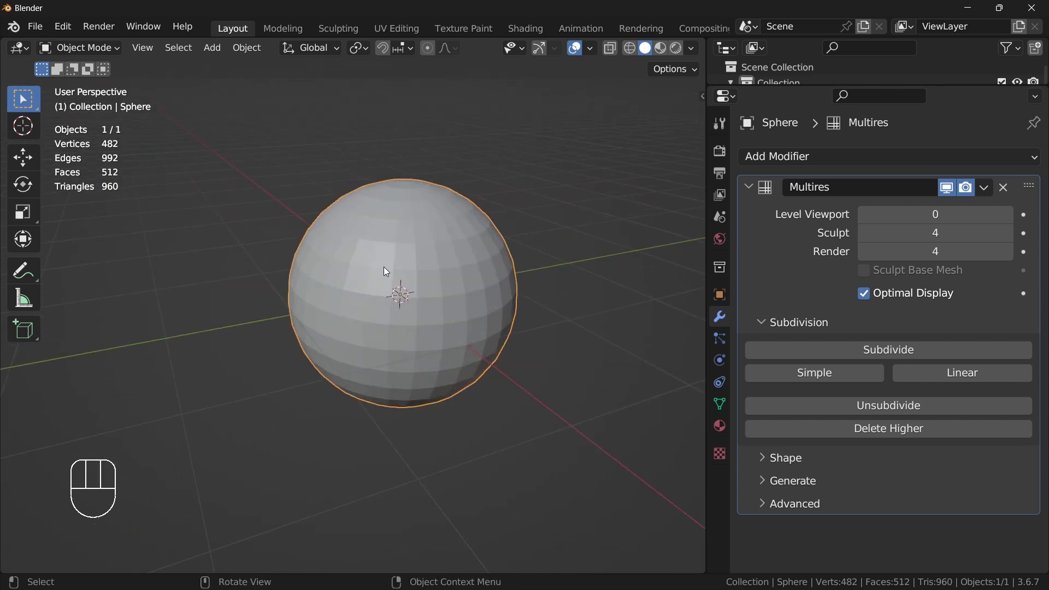
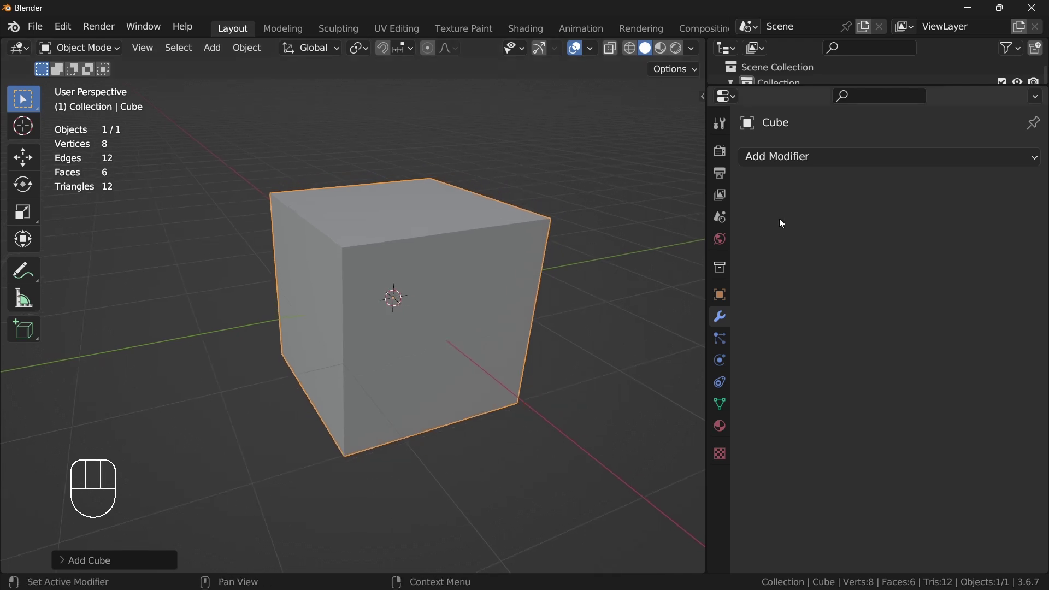
# Step: Add a Multires modifier to the cube, try smooth subdivision, undo it, then Simple-subdivide to level 4 keeping the box shape
pyautogui.click(805, 166)
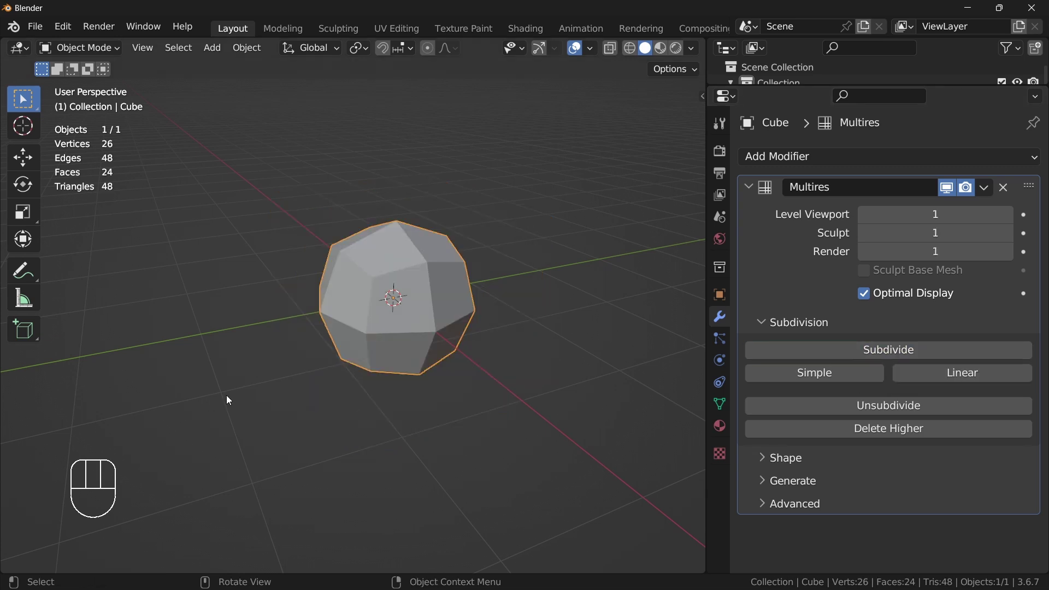
pyautogui.middleClick(416, 344)
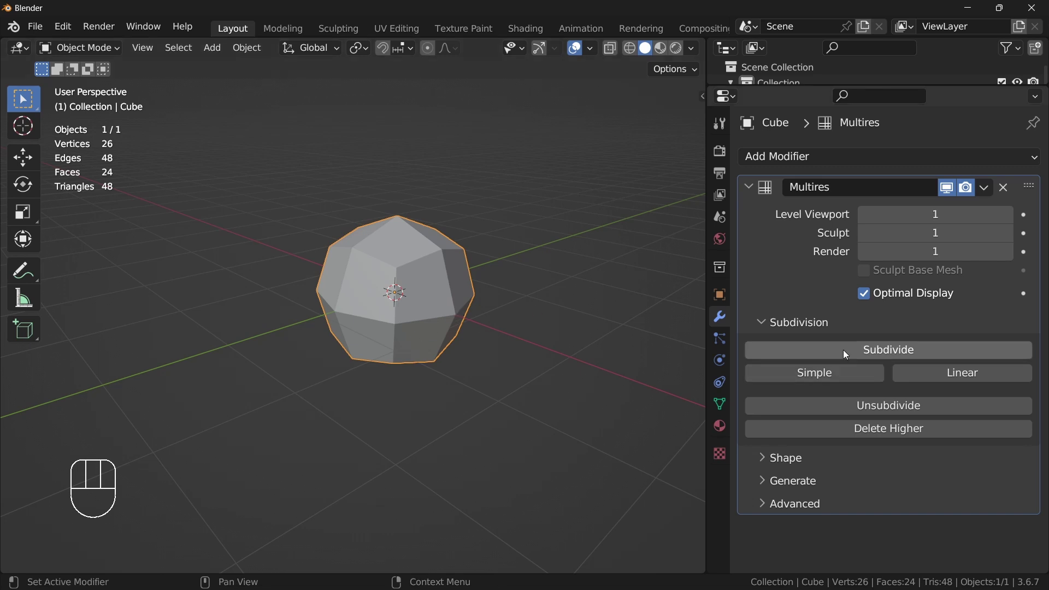
pyautogui.click(865, 345)
pyautogui.middleClick(353, 319)
pyautogui.moveTo(408, 316); pyautogui.dragTo(458, 316)
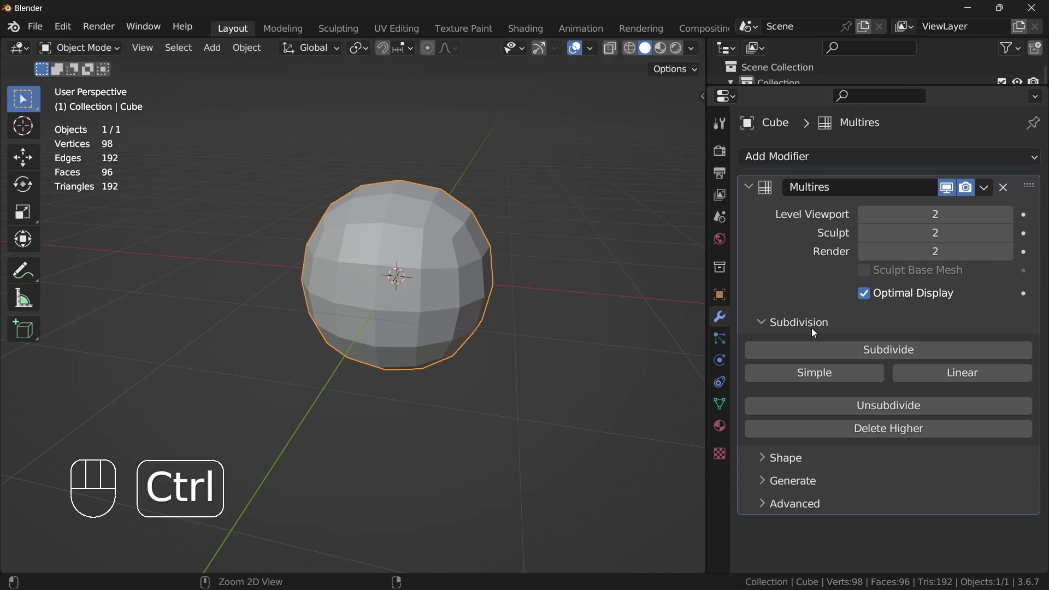
pyautogui.press('ctrl+z')
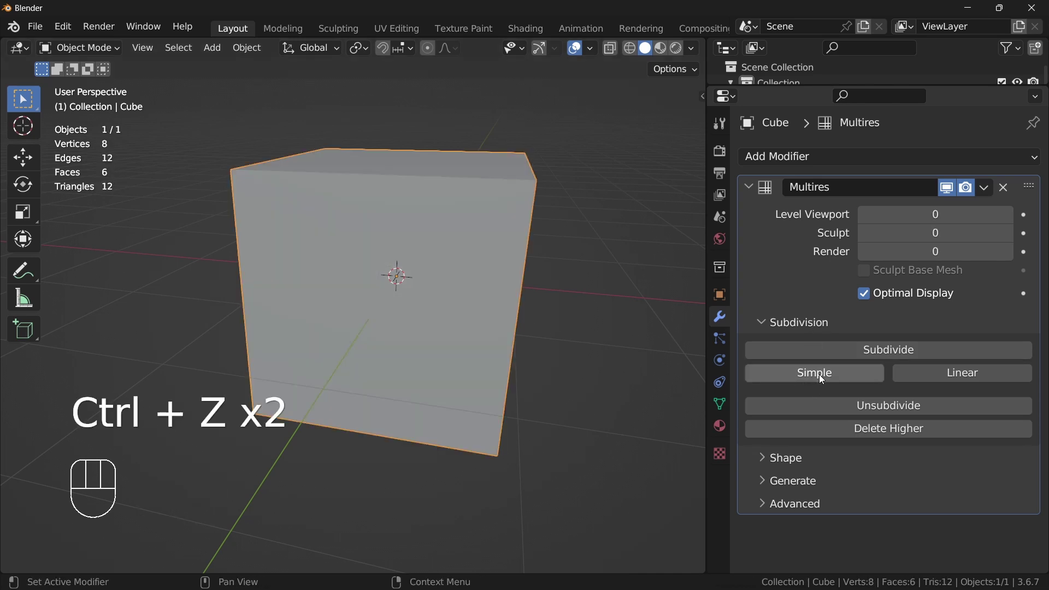
pyautogui.doubleClick(824, 376)
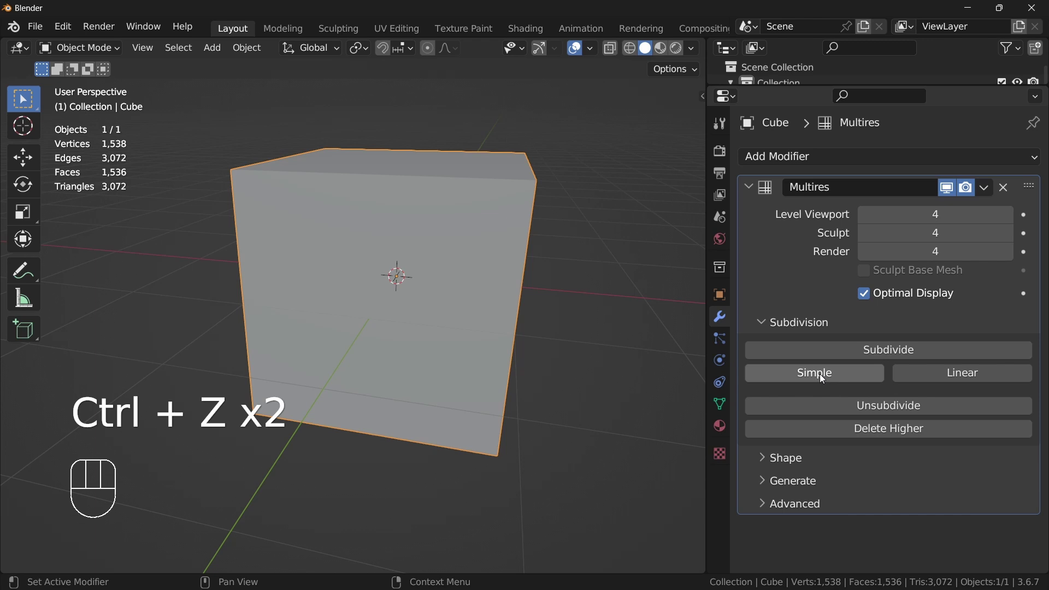
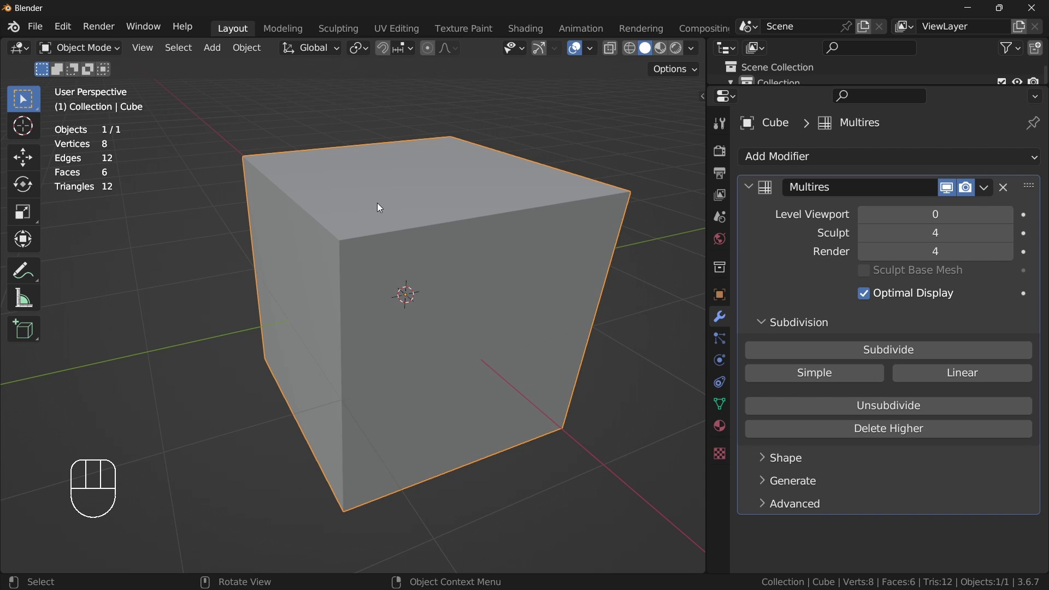
# Step: Orbit the view to inspect the cube from several angles
pyautogui.middleClick(396, 230)
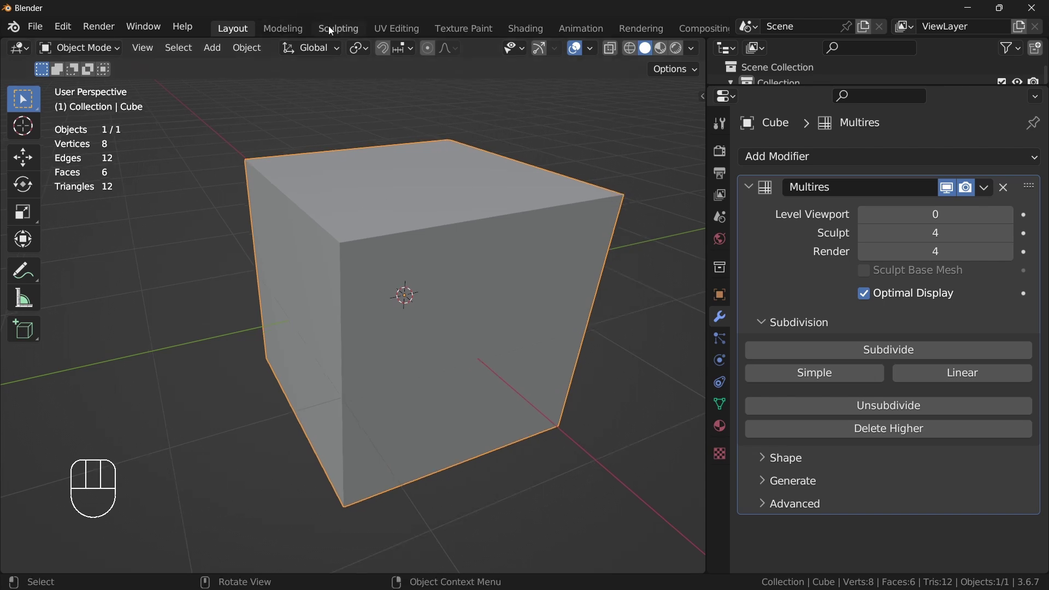
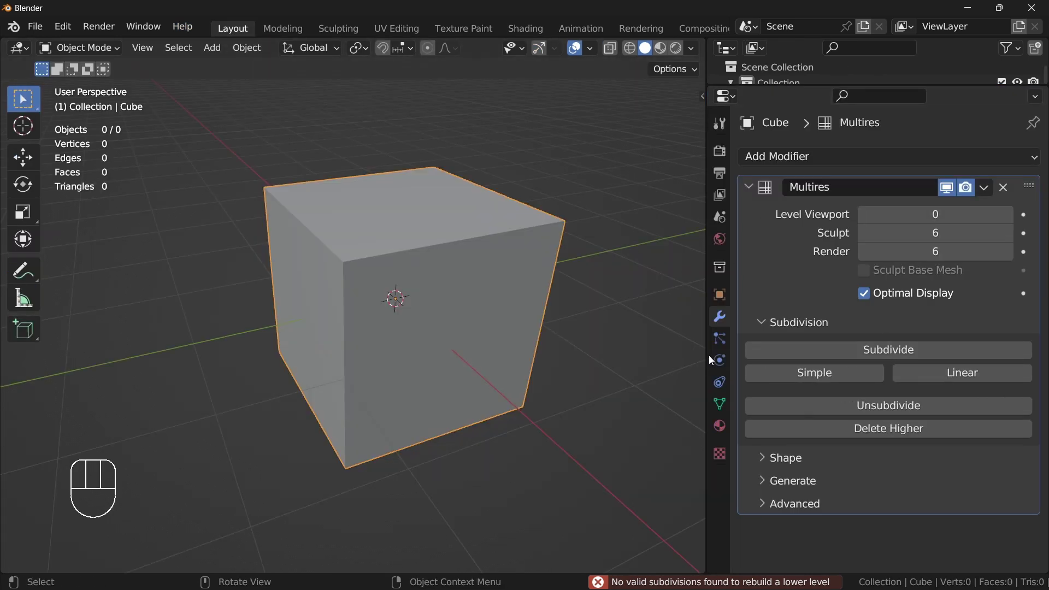
pyautogui.middleClick(462, 301)
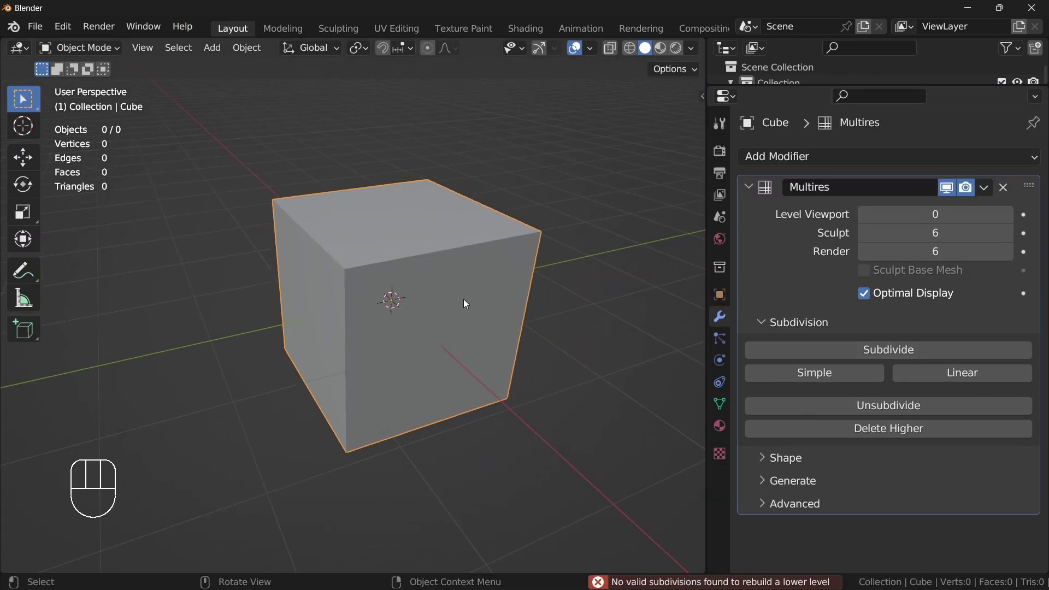
pyautogui.middleClick(480, 305)
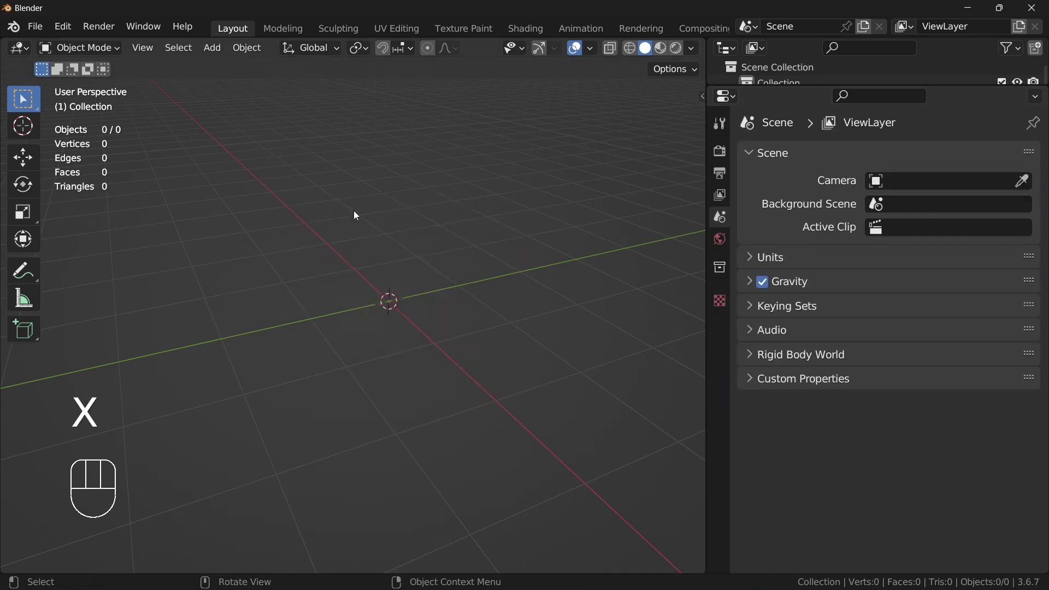
# Step: Add a UV sphere and frame it centered and enlarged in front view
pyautogui.press('shift+a')
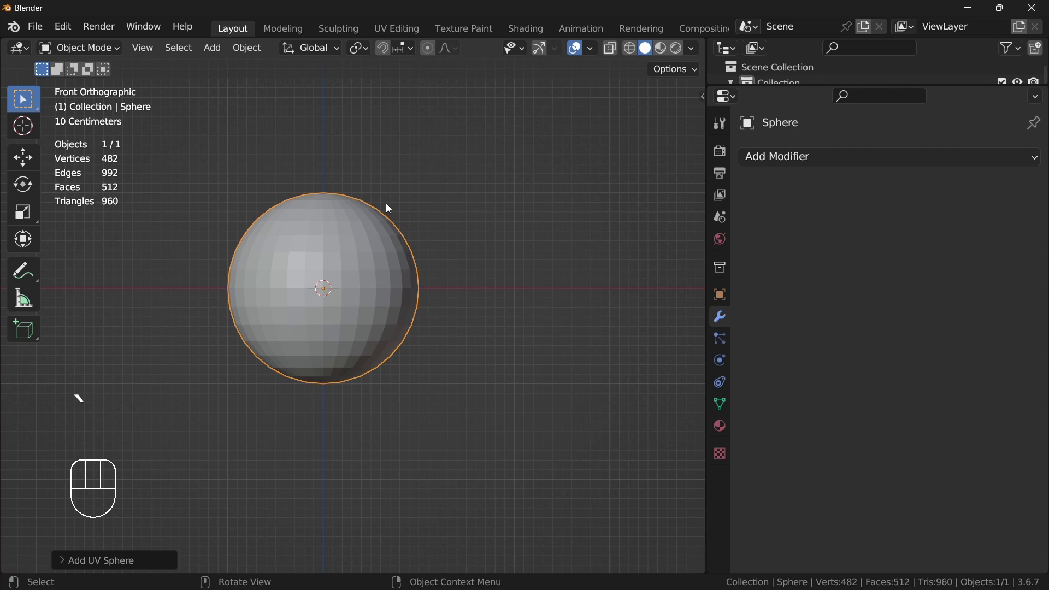
pyautogui.moveTo(428, 260); pyautogui.dragTo(512, 277)
pyautogui.middleClick(520, 251)
pyautogui.moveTo(480, 241); pyautogui.dragTo(418, 223)
pyautogui.moveTo(420, 247); pyautogui.dragTo(444, 280)
pyautogui.middleClick(427, 268)
# Step: Enter Edit Mode and subdivide all faces of the sphere to 1,922 vertices
pyautogui.press('Tab')
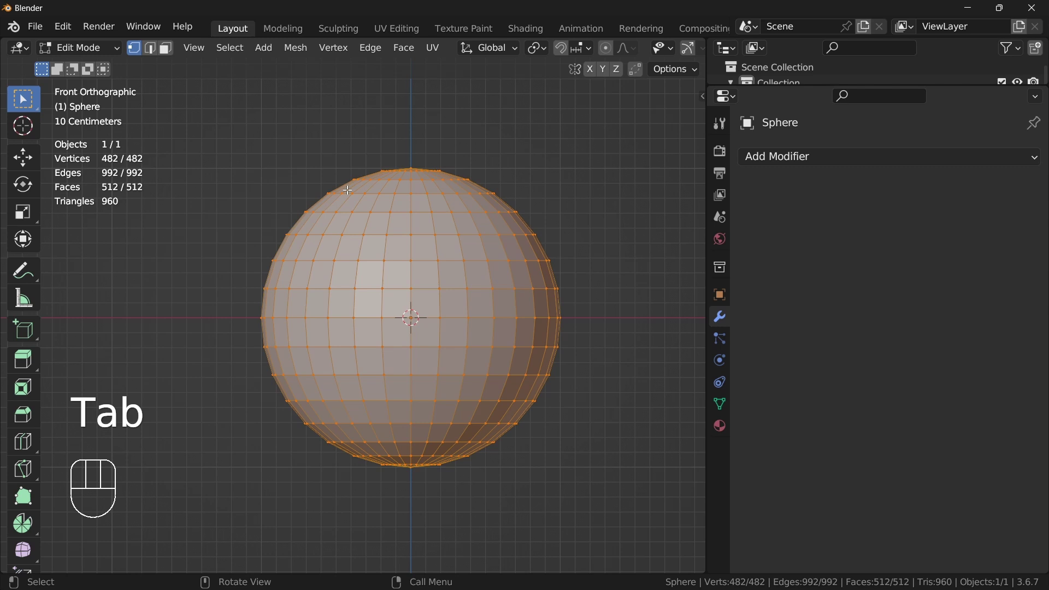
pyautogui.moveTo(455, 176); pyautogui.dragTo(394, 206)
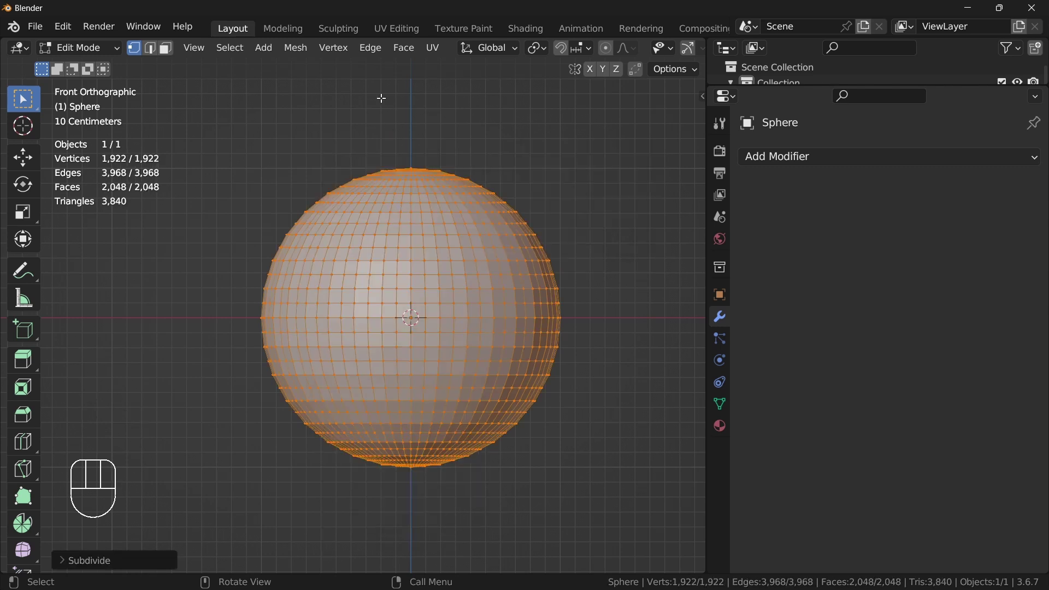